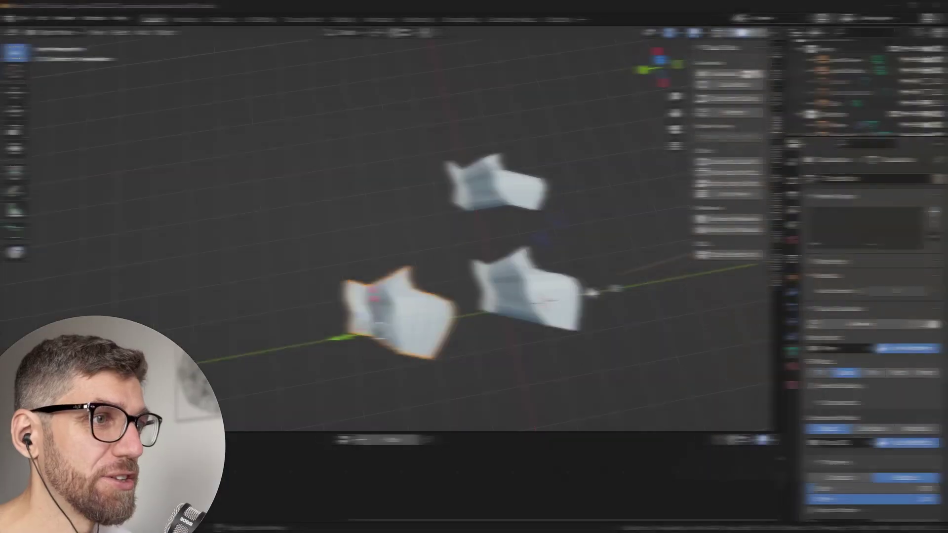
Step: Orbit and zoom to frame Plane.002 and its Geometry Nodes tree from the finished example
middle_click(494, 289)
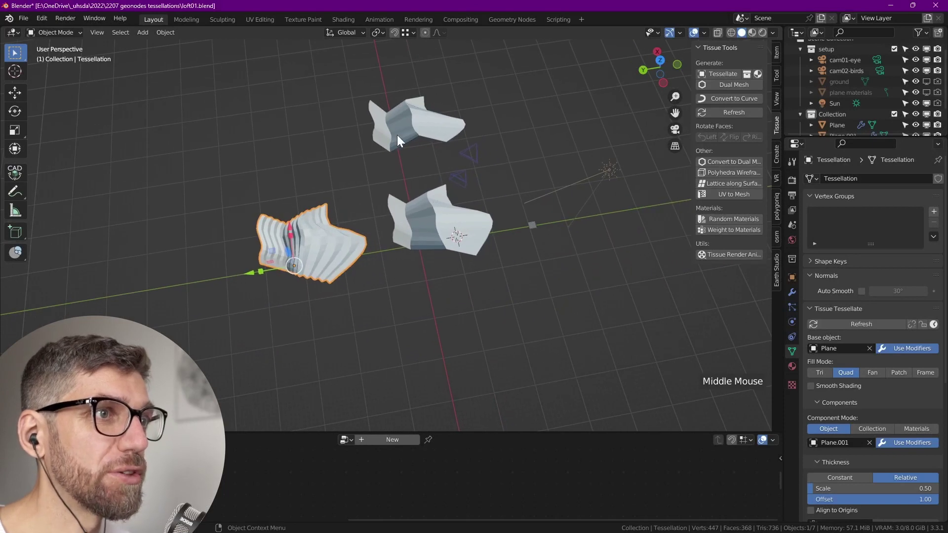
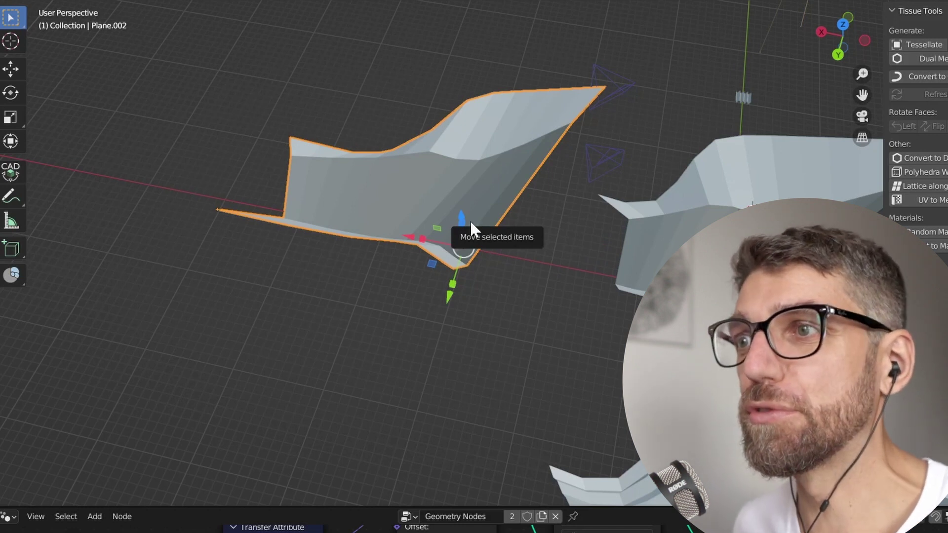
scroll("down", 3)
Step: Move the old examples out of frame, then look straight down in Top view centred on the world origin
key("`")
scroll("down", 3)
middle_click(458, 222)
left_click(460, 271)
middle_click(382, 211)
key("g")
scroll("up", 3)
key("shift+a")
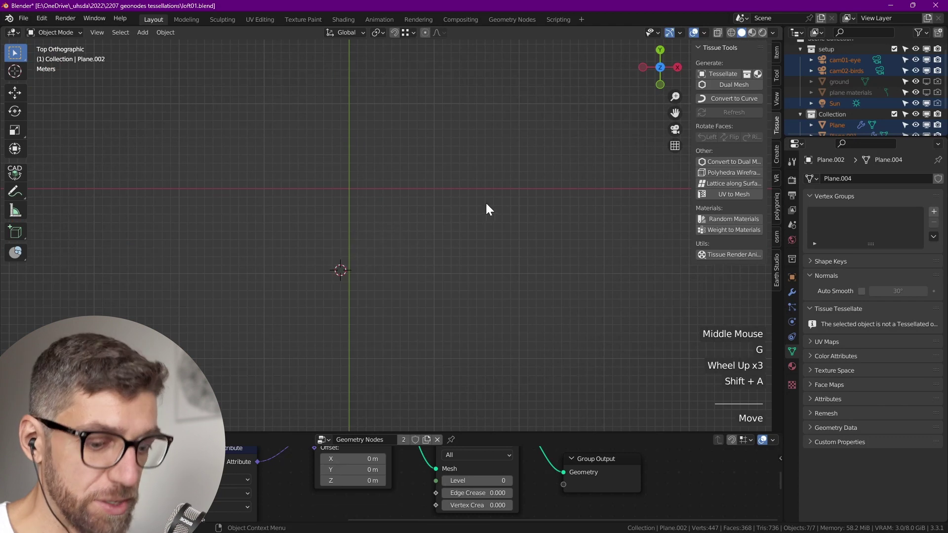
key("shift+s")
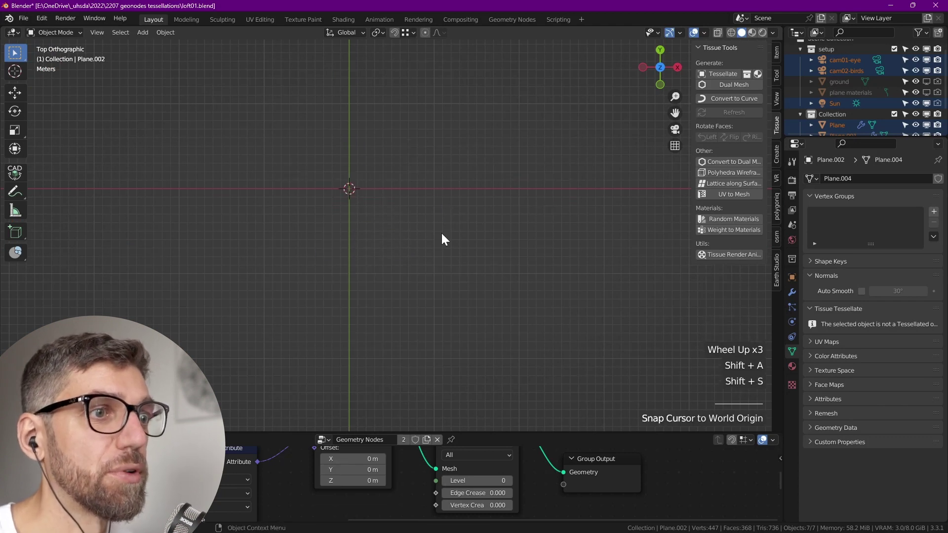
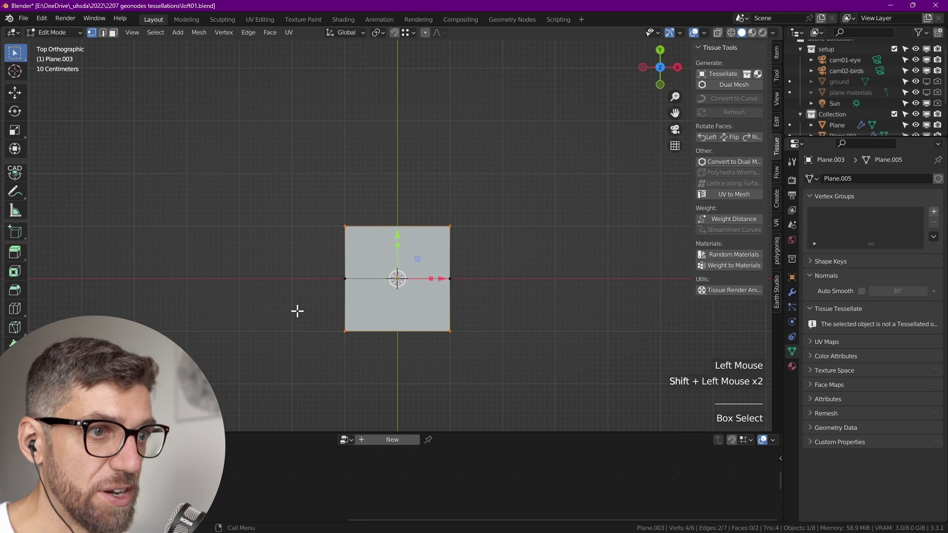
Step: Delete the plane's vertices down to a single point and frame it in the viewport
key("x")
left_click(370, 273)
middle_click(370, 273)
scroll("down", 3)
middle_click(394, 277)
middle_click(391, 282)
middle_click(359, 275)
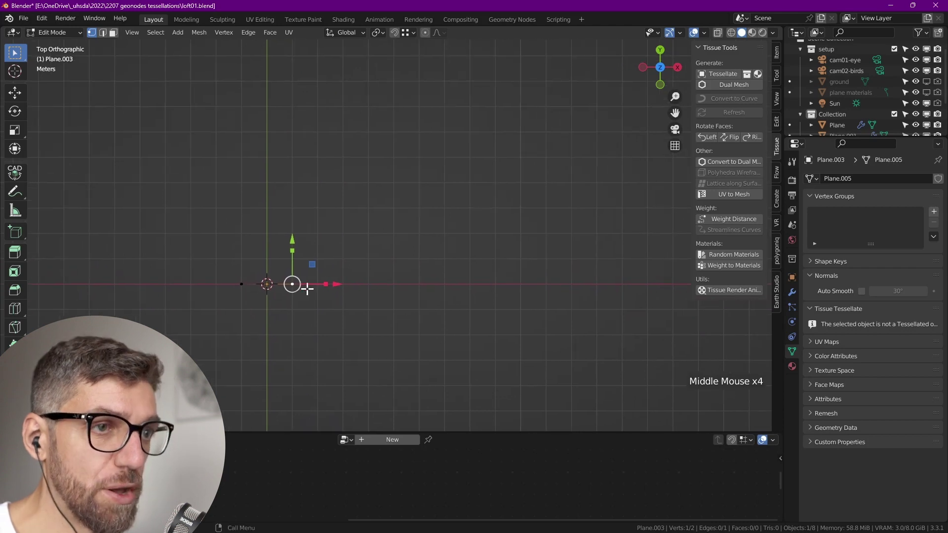
Step: Extrude that vertex repeatedly into a five-point zigzag polyline
key("g")
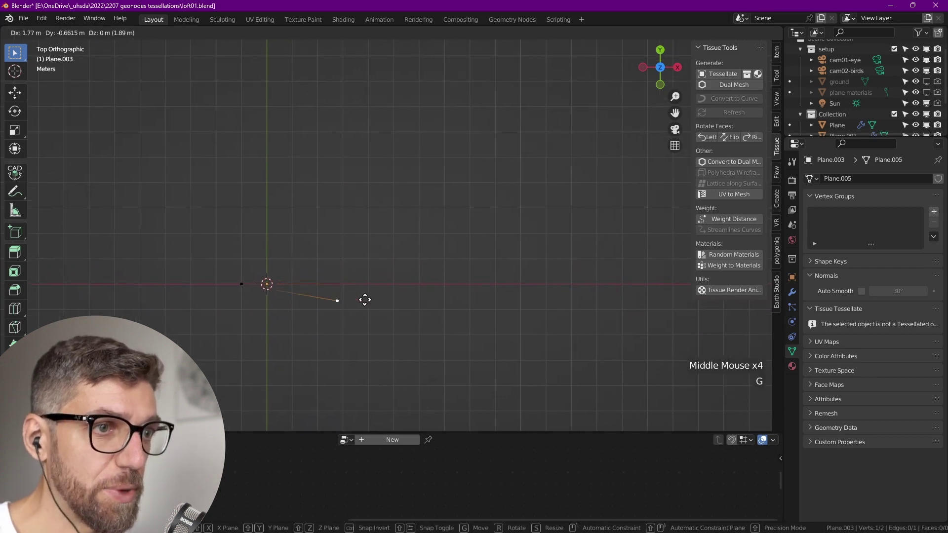
key("e")
key("e")
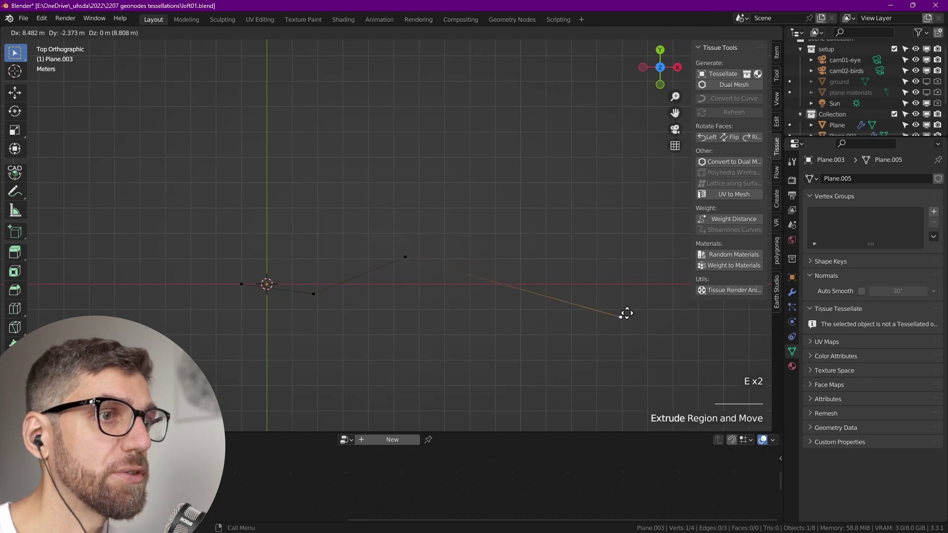
middle_click(562, 303)
scroll("down", 3)
middle_click(492, 323)
key("e")
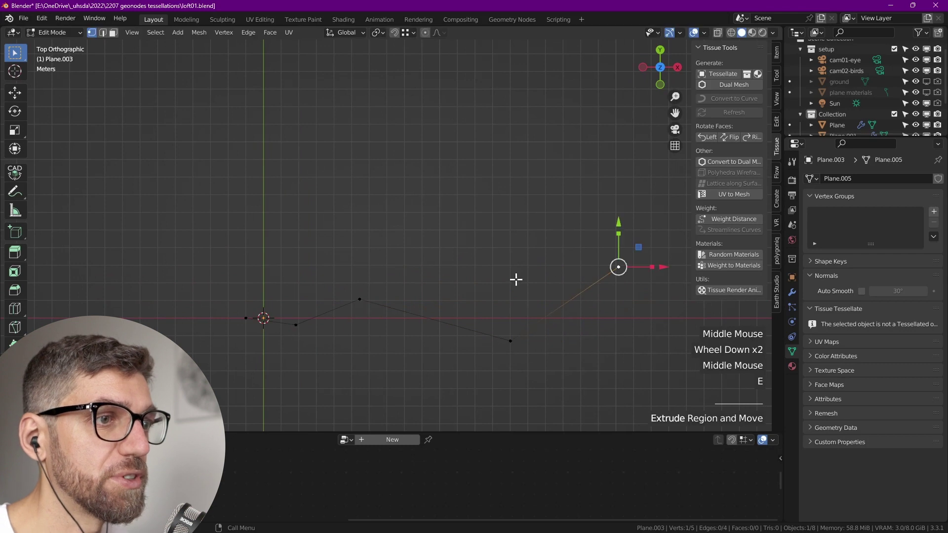
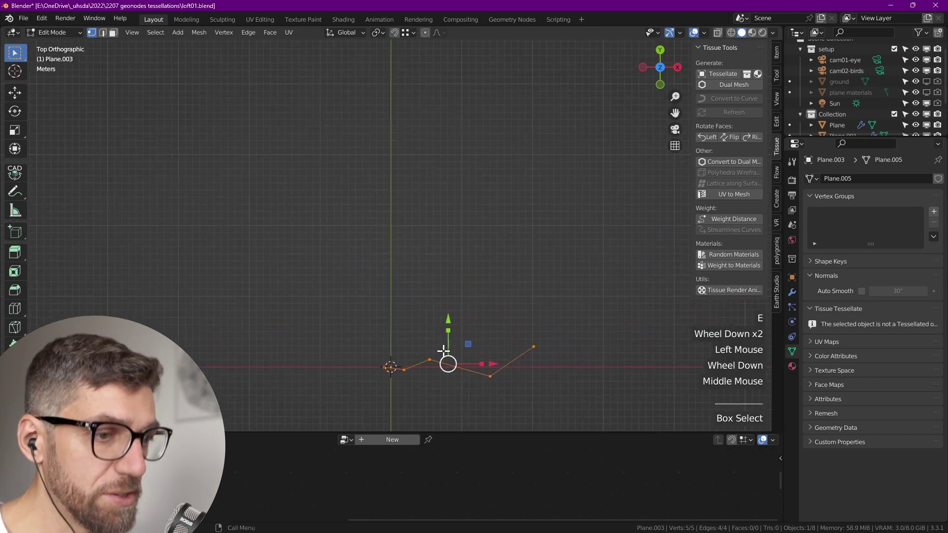
Step: Duplicate the zigzag twice, offsetting along Y, and stretch the middle line into a different shape
key("shift+d")
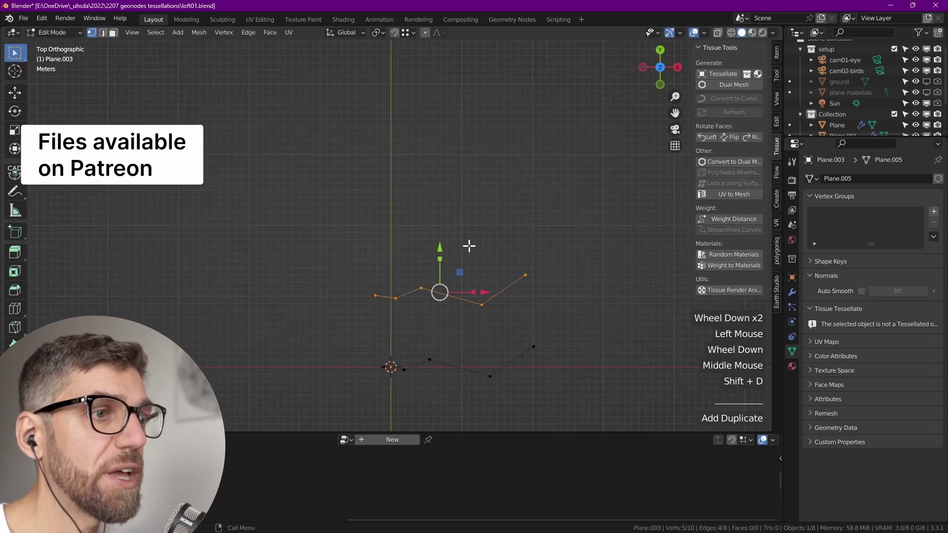
middle_click(466, 271)
key("shift+d")
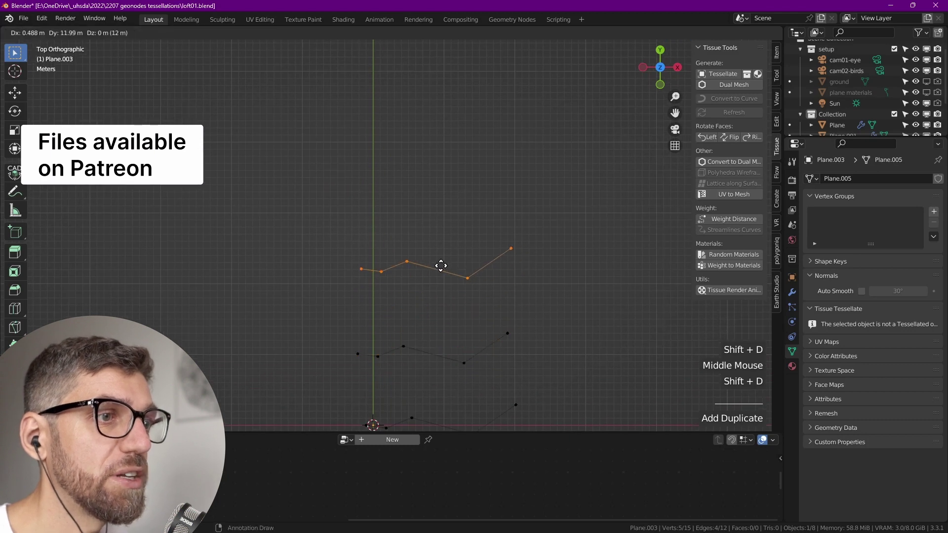
scroll("down", 3)
left_click(362, 298)
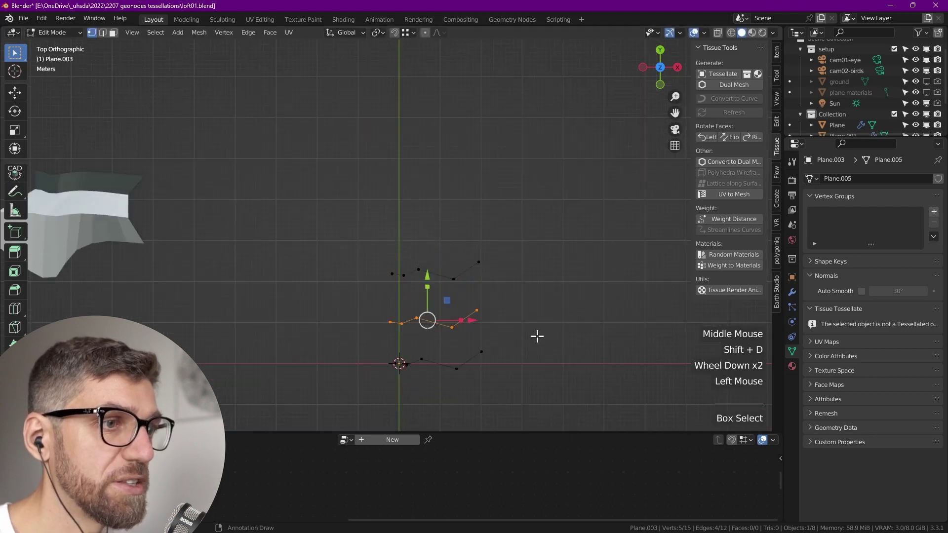
left_click(462, 315)
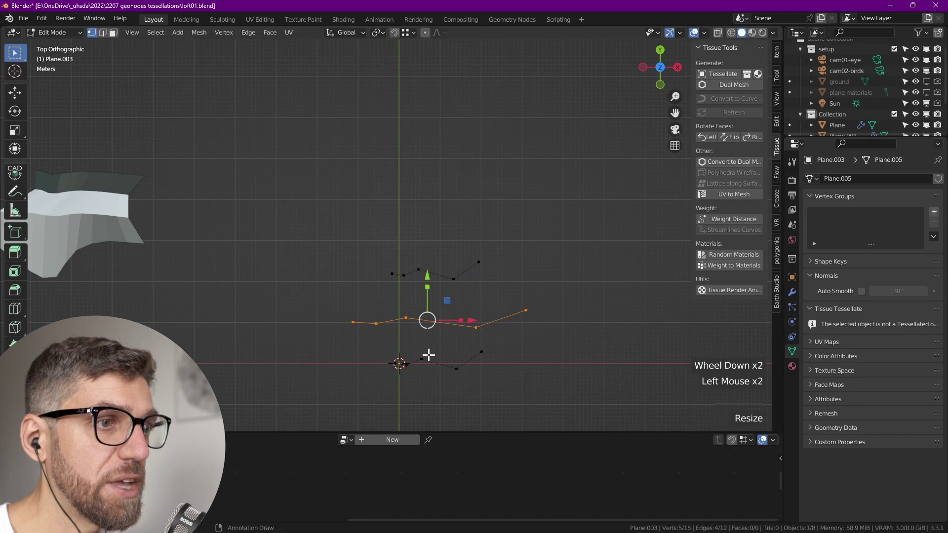
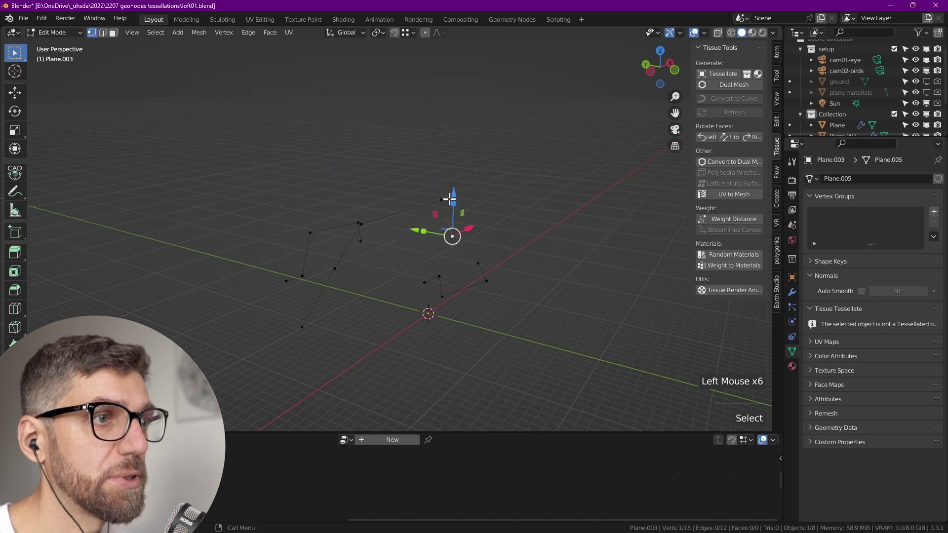
Step: Raise part of one profile line in Z, then leave Edit Mode with the three profiles in one object
left_click(454, 189)
scroll("down", 3)
middle_click(414, 272)
scroll("up", 3)
key("Tab")
middle_click(452, 333)
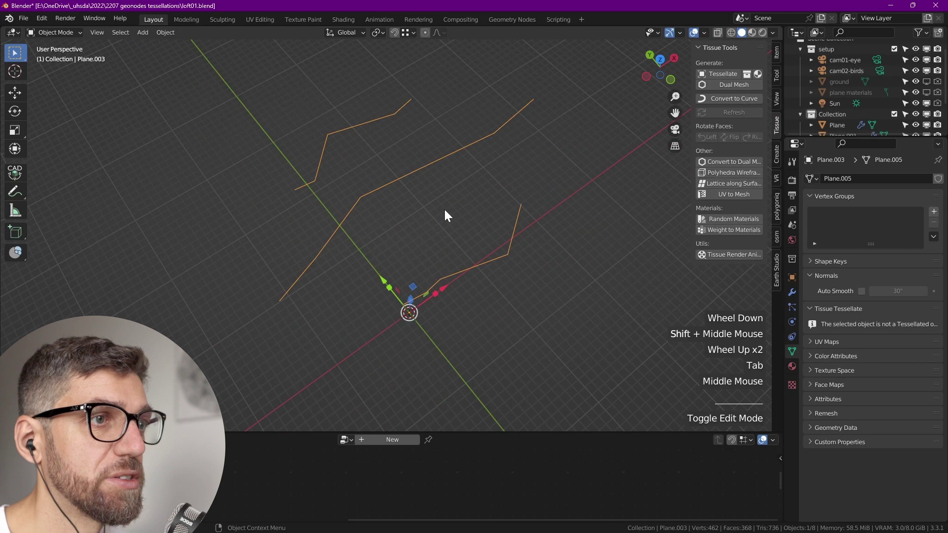
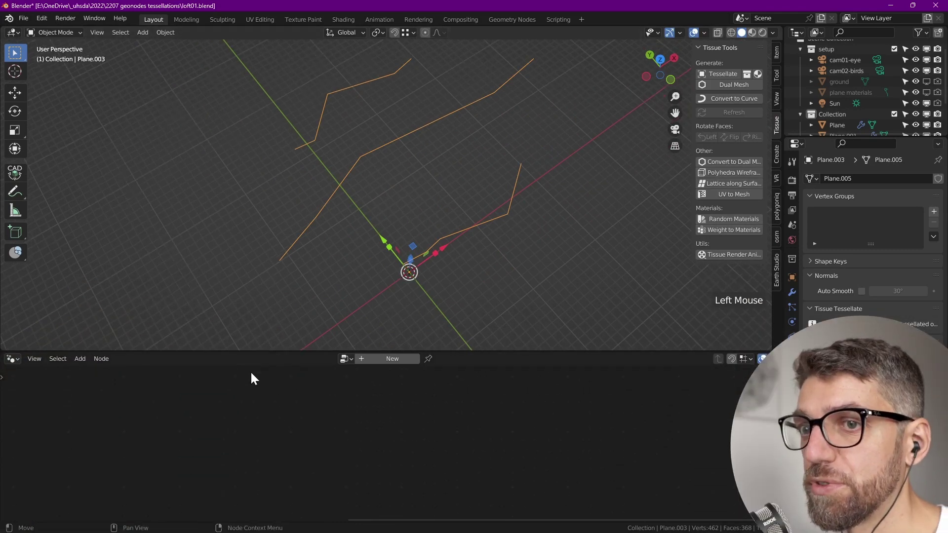
Step: Enlarge the node editor and create a new Geometry Nodes tree on the profile object
left_click(34, 388)
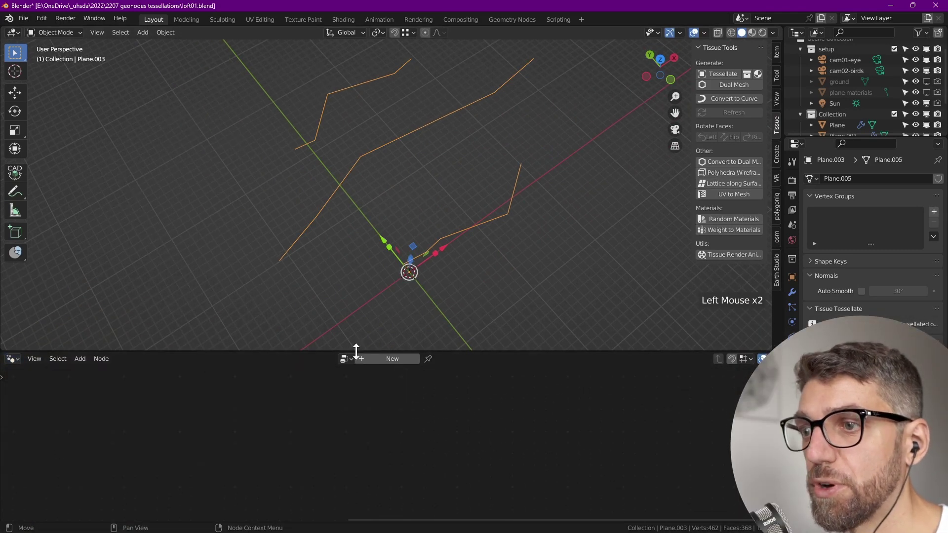
left_click(380, 365)
key("`")
middle_click(338, 452)
scroll("down", 3)
scroll("up", 3)
middle_click(435, 423)
left_click(487, 463)
left_click(528, 407)
left_click(455, 461)
Step: Insert a Subdivision Surface node after Group Input, followed by a Mesh to Curve node
key("shift+a")
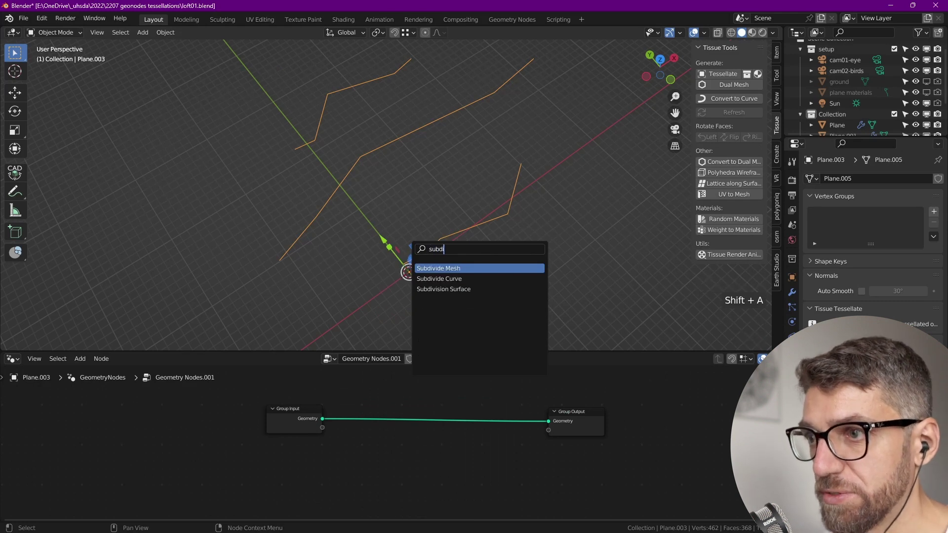
key("Down")
middle_click(408, 190)
middle_click(477, 430)
left_click(485, 419)
key("ctrl+a")
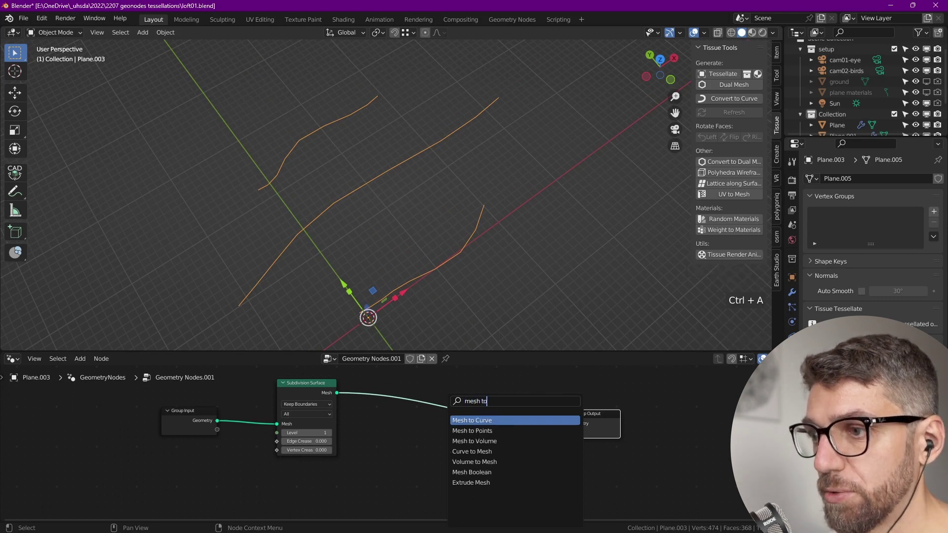
left_click(599, 418)
Step: Add a Resample Curve node with Count 10 after Mesh to Curve
middle_click(399, 393)
scroll("down", 3)
middle_click(430, 422)
middle_click(374, 430)
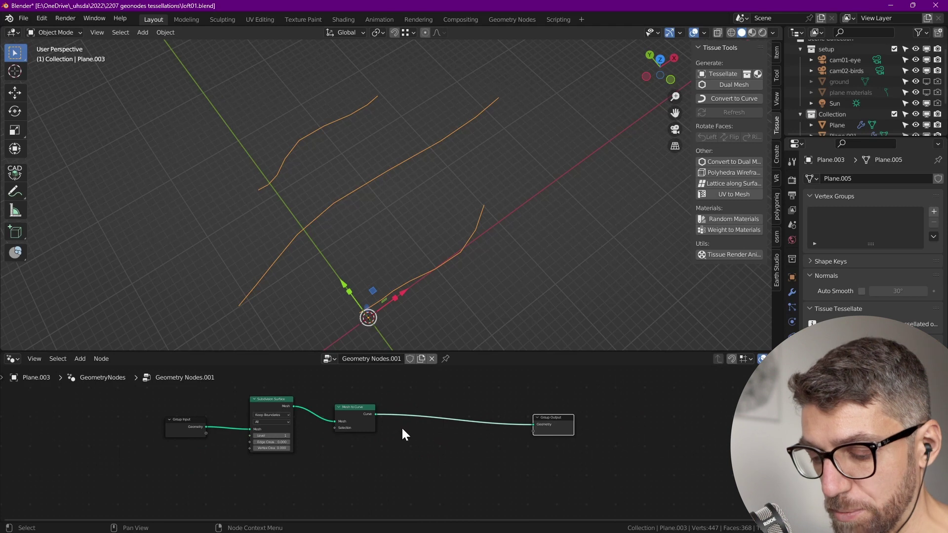
key("shift+a")
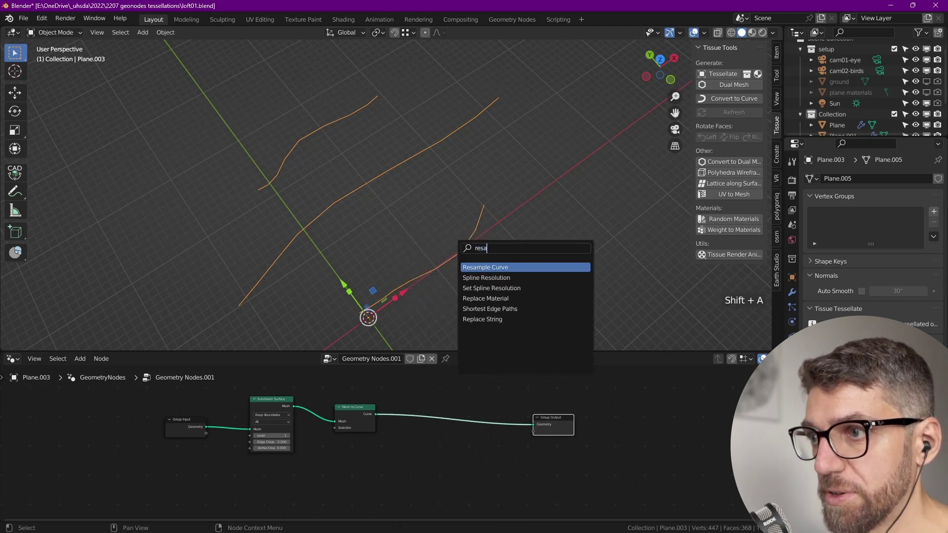
scroll("up", 3)
middle_click(437, 415)
left_click(610, 491)
scroll("down", 3)
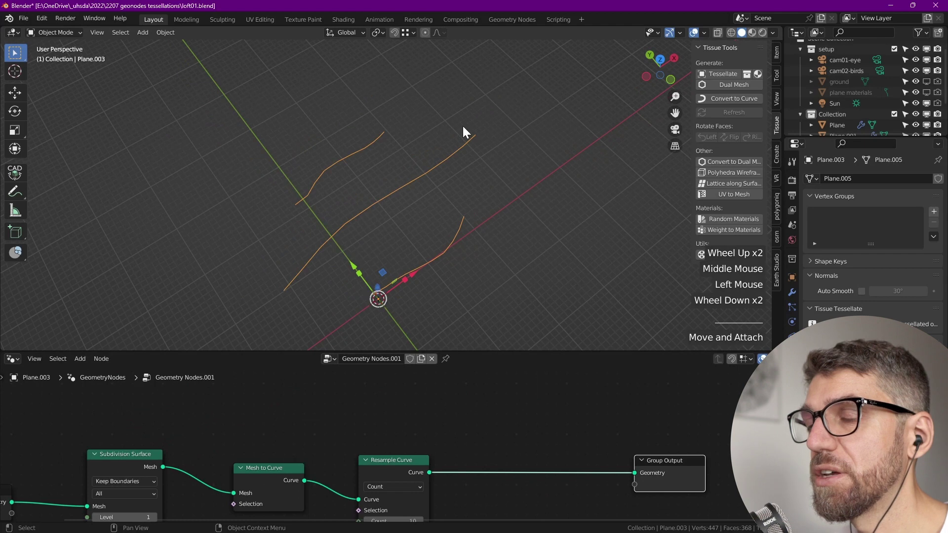
middle_click(321, 457)
left_click(439, 229)
middle_click(439, 229)
middle_click(456, 420)
left_click(431, 425)
Step: Recentre the graph on the curve nodes and bring up the node search for the next addition
middle_click(430, 425)
scroll("down", 3)
key("shift+a")
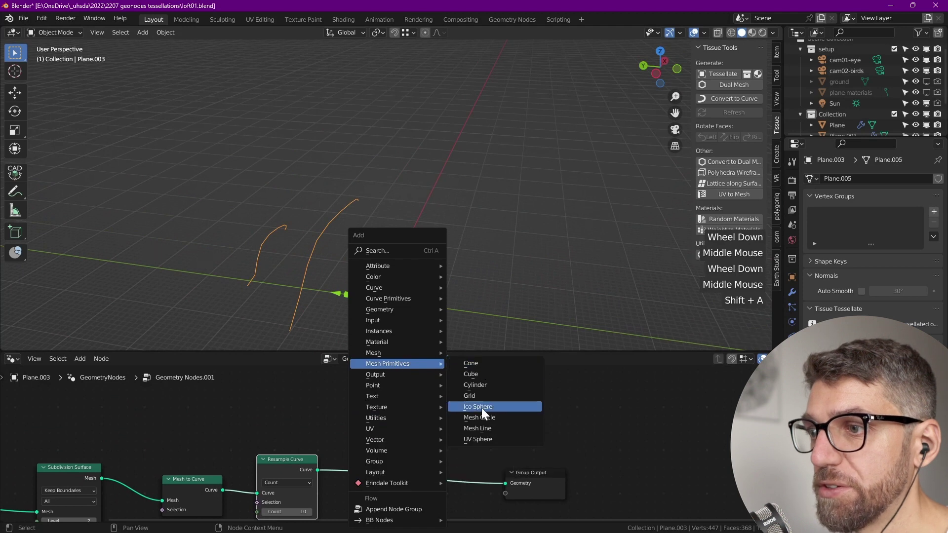
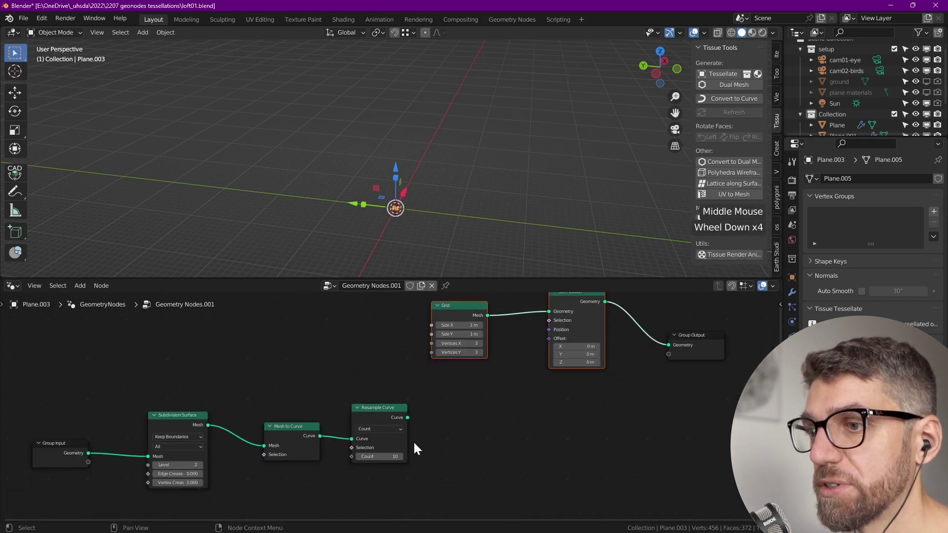
scroll("up", 3)
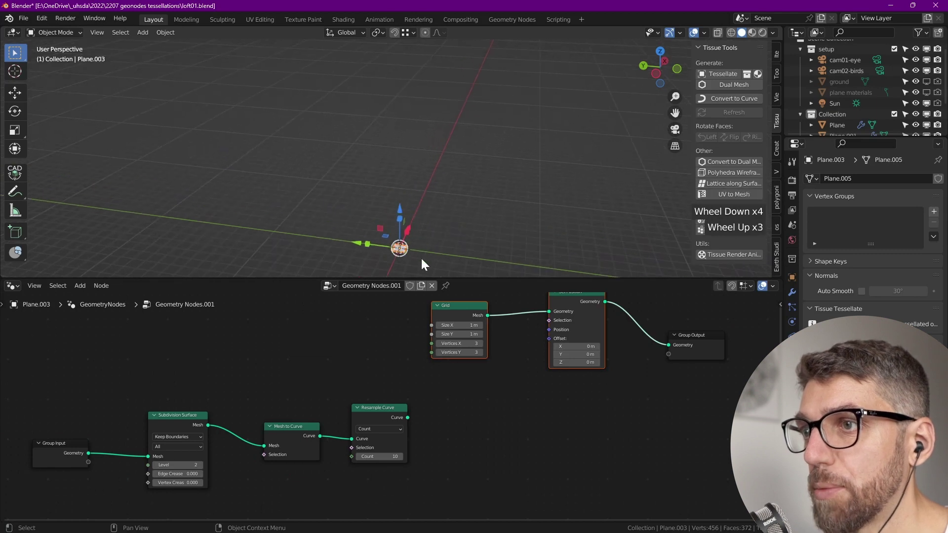
scroll("up", 3)
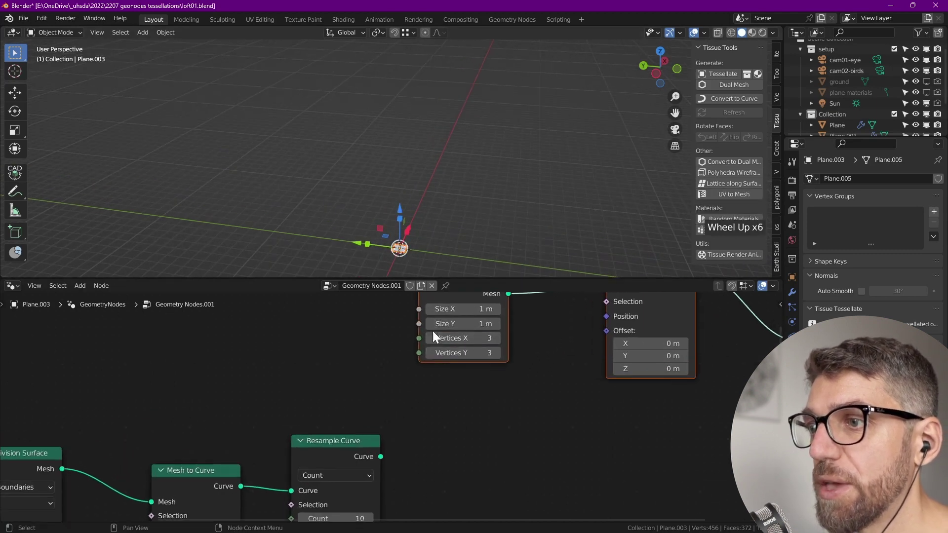
middle_click(362, 422)
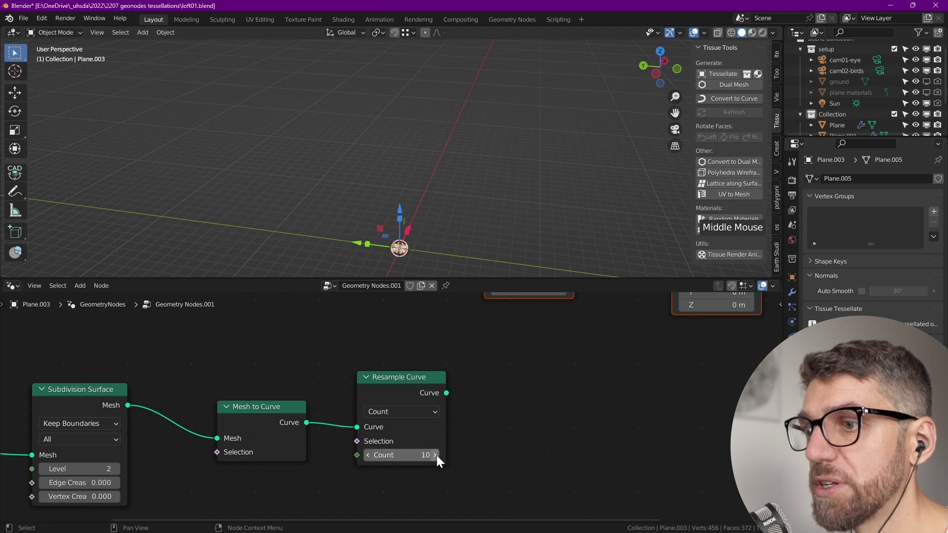
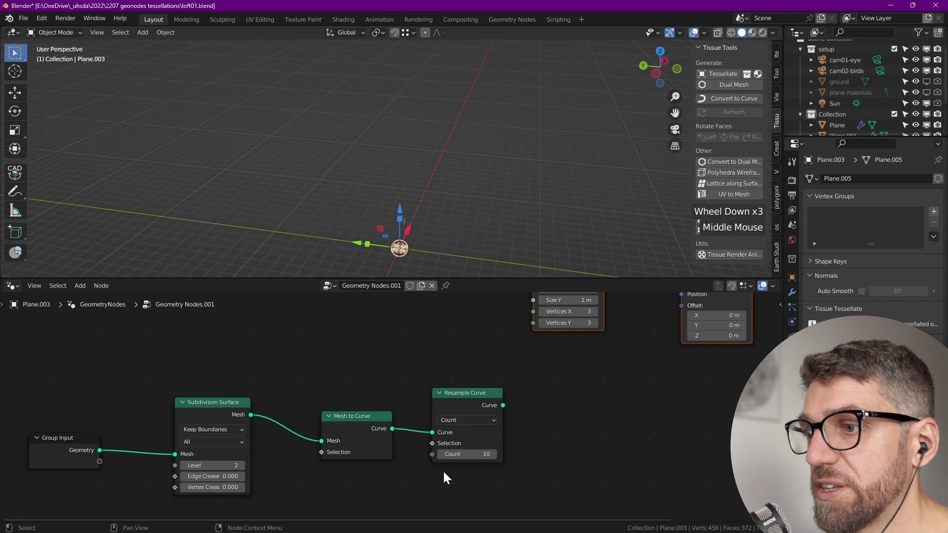
middle_click(537, 331)
Step: Add an Integer node of 10 feeding both Resample Curve Count and the Grid's Vertices Y
left_click(541, 346)
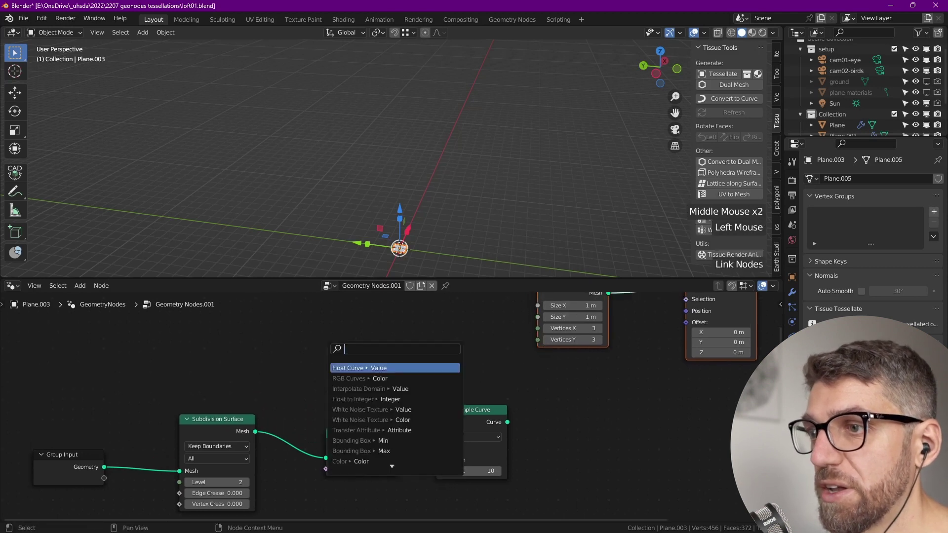
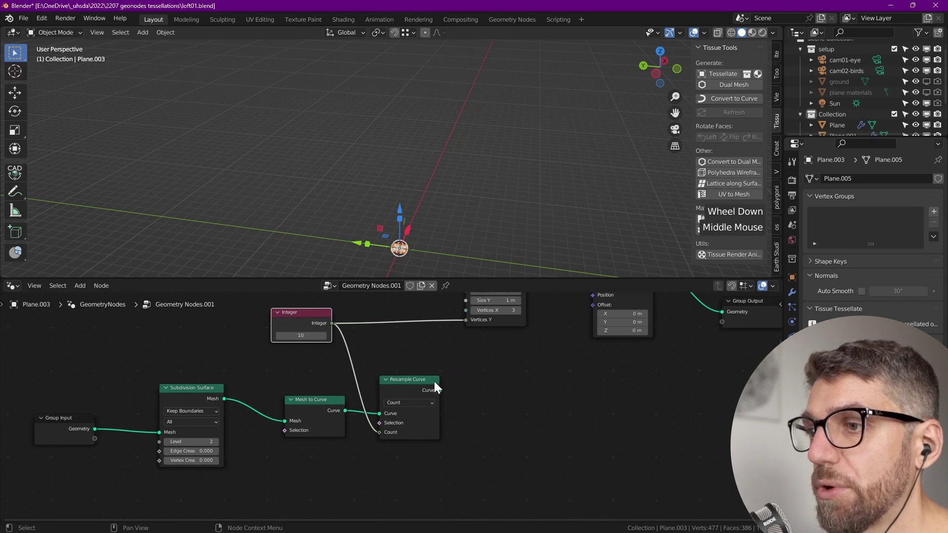
middle_click(466, 385)
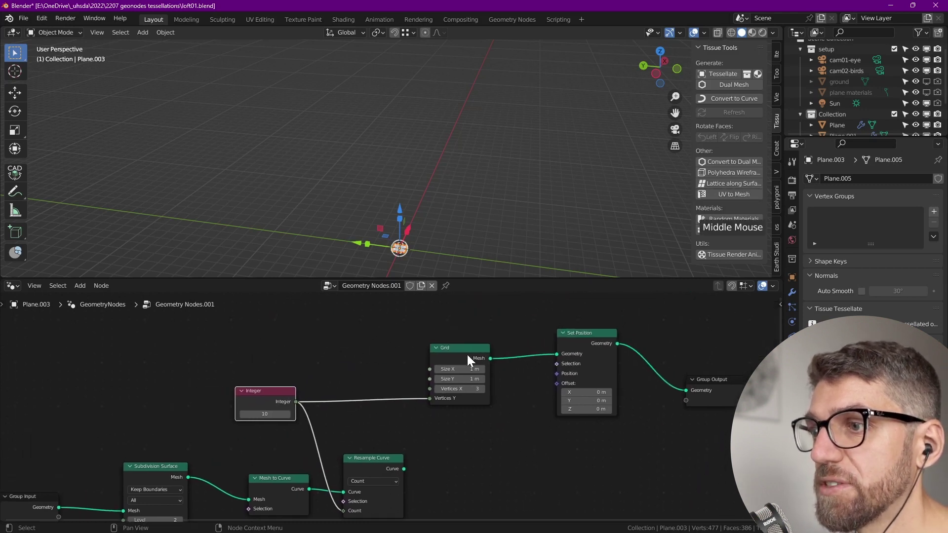
middle_click(462, 429)
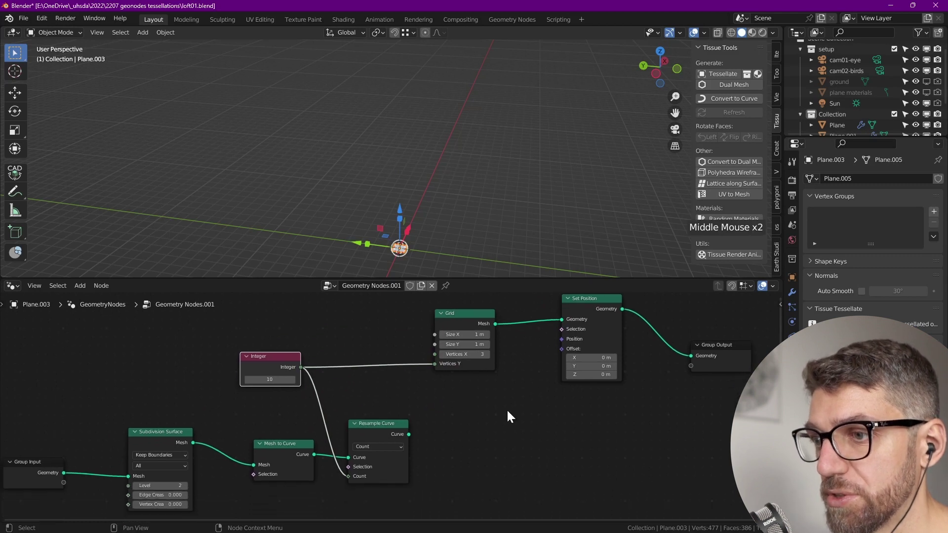
middle_click(482, 436)
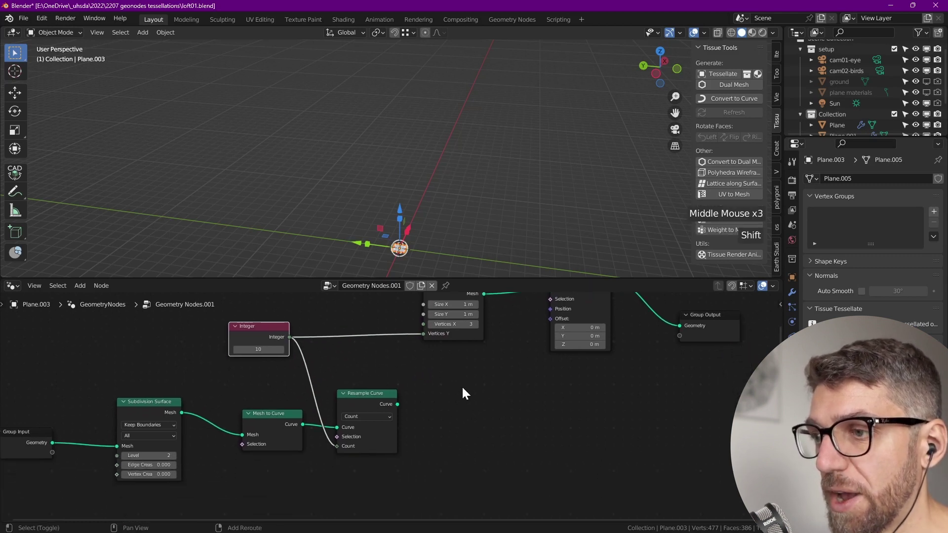
Step: Add a Transfer Attribute node set to Vector by Index, with a Position node placed below it
key("shift+a")
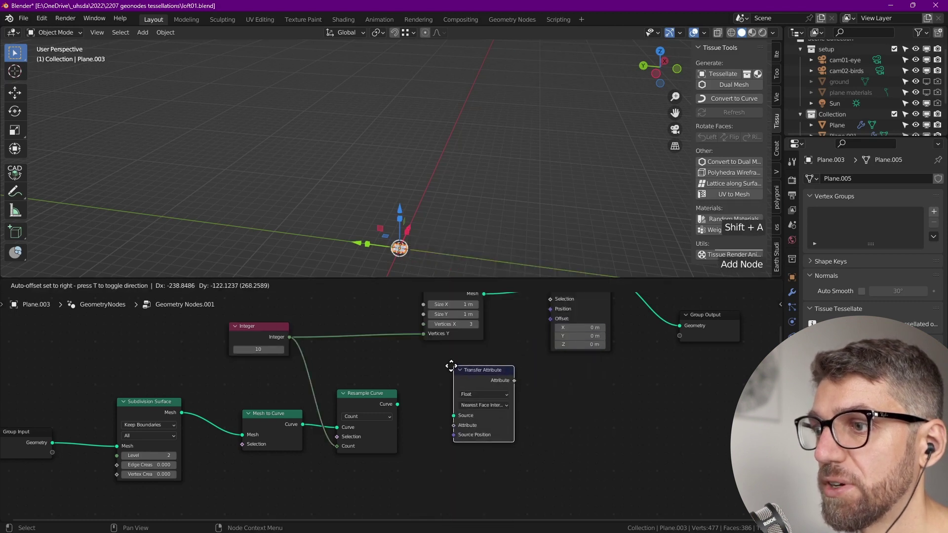
left_click(399, 409)
scroll("up", 3)
left_click(482, 390)
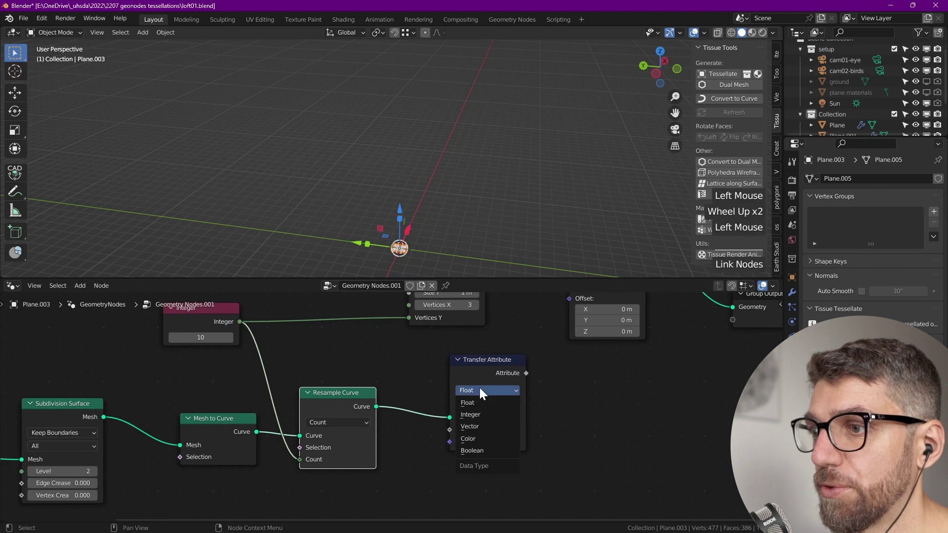
middle_click(472, 425)
left_click(509, 407)
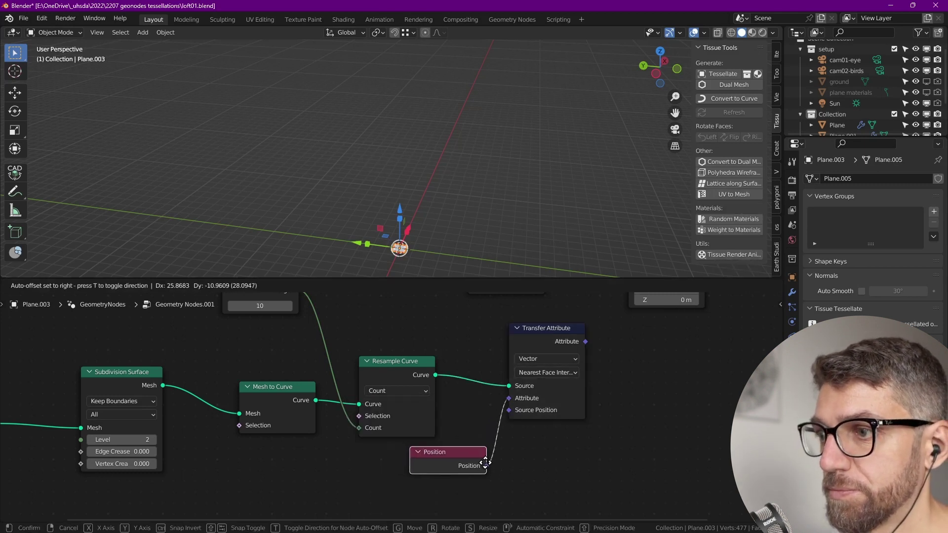
middle_click(560, 401)
scroll("up", 3)
left_click(524, 405)
Step: Link the transferred Attribute into Set Position's Position so the grid follows the curve points
scroll("up", 3)
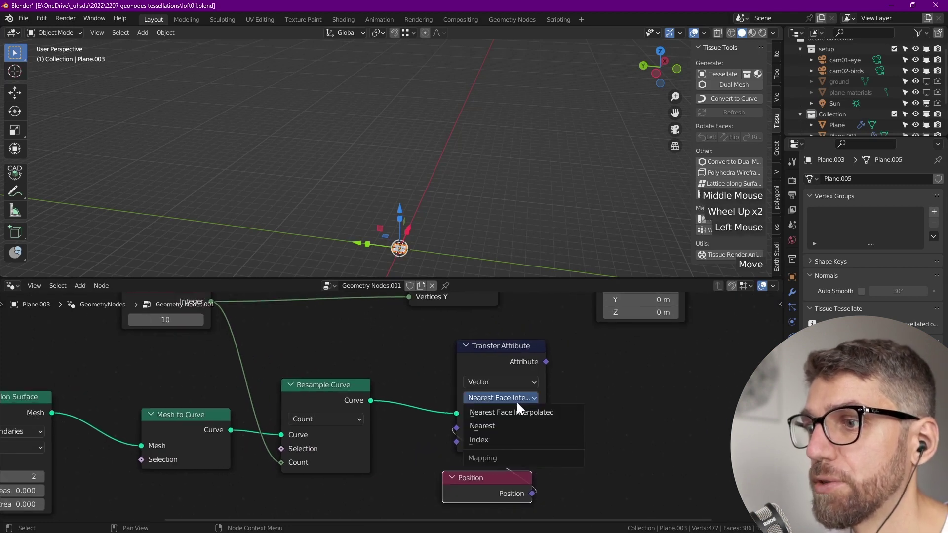
scroll("down", 3)
scroll("up", 3)
middle_click(538, 376)
left_click(447, 492)
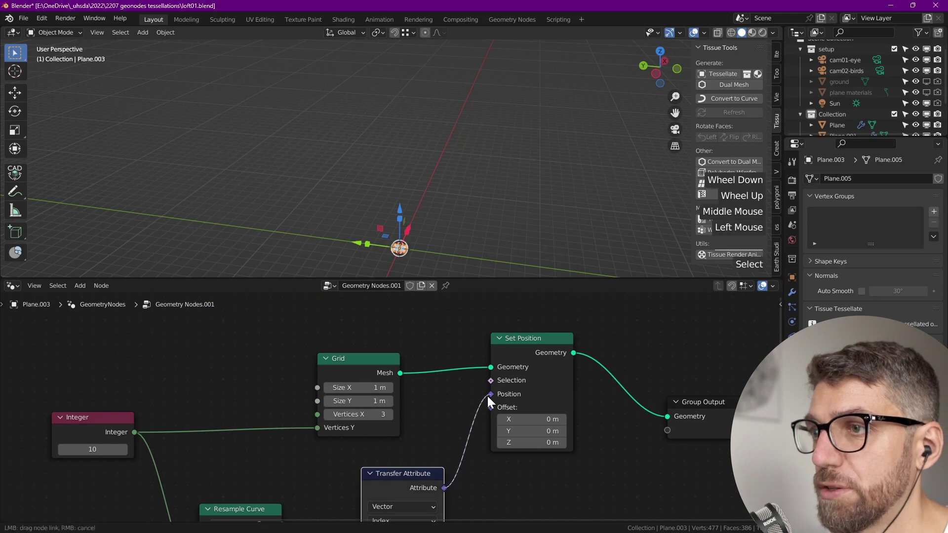
Step: Select the lofted surface and orbit the viewport to inspect the curved result
scroll("down", 3)
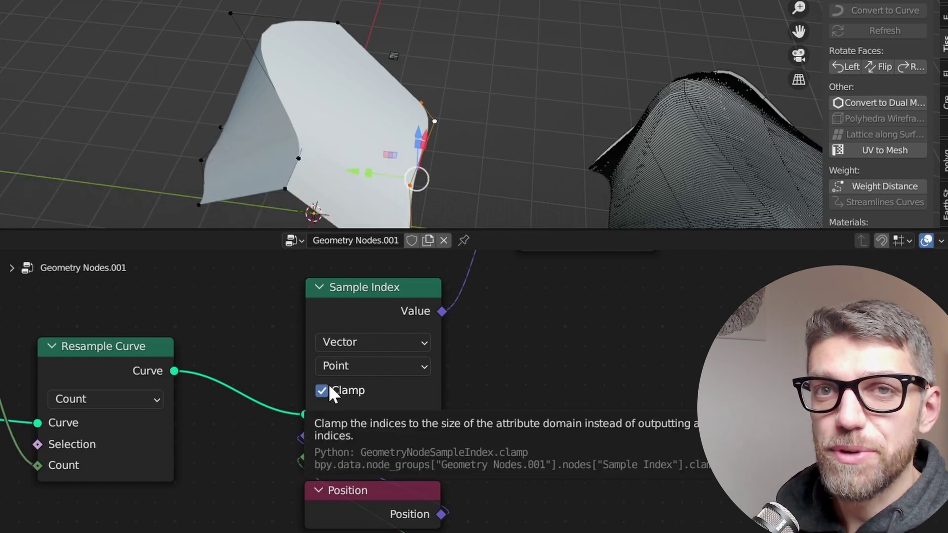
left_click(427, 199)
middle_click(426, 198)
scroll("down", 3)
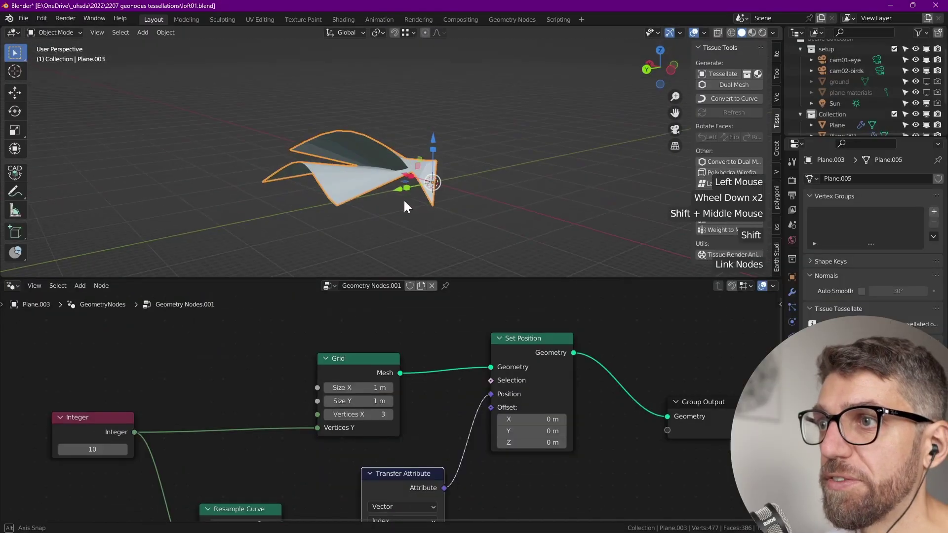
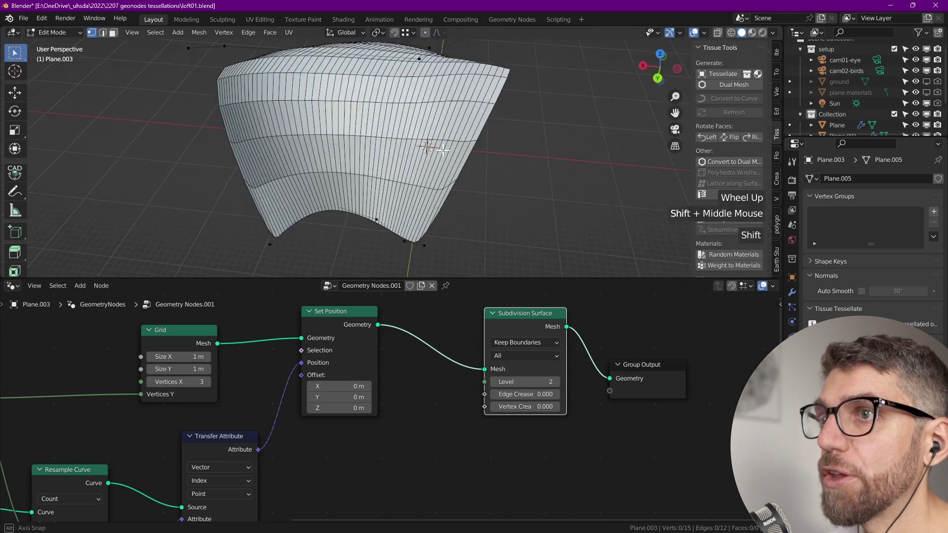
Step: Zoom the node graph around the level-2 Subdivision Surface placed after Set Position
scroll("up", 3)
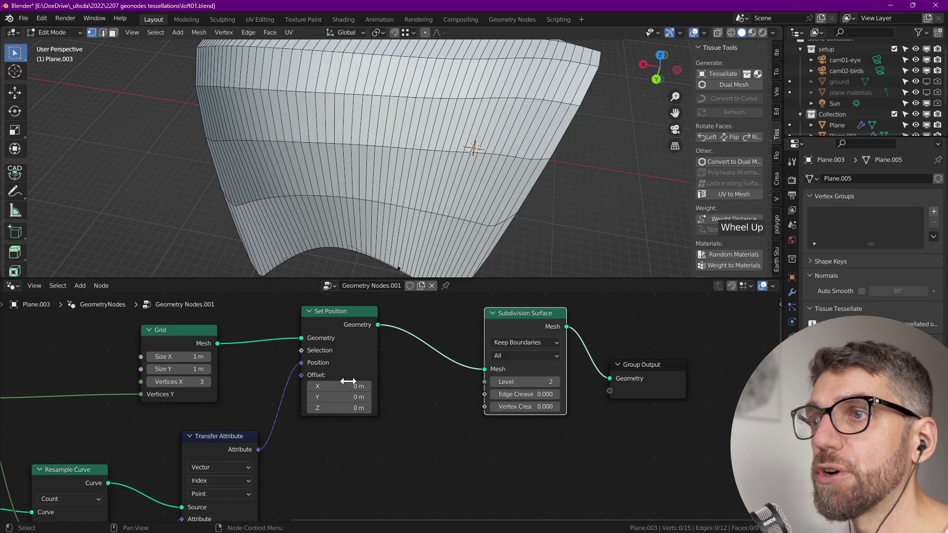
scroll("down", 3)
Step: Raise the shared Integer to 30 and orbit the viewport to inspect the much denser lofted surface
middle_click(307, 422)
middle_click(394, 372)
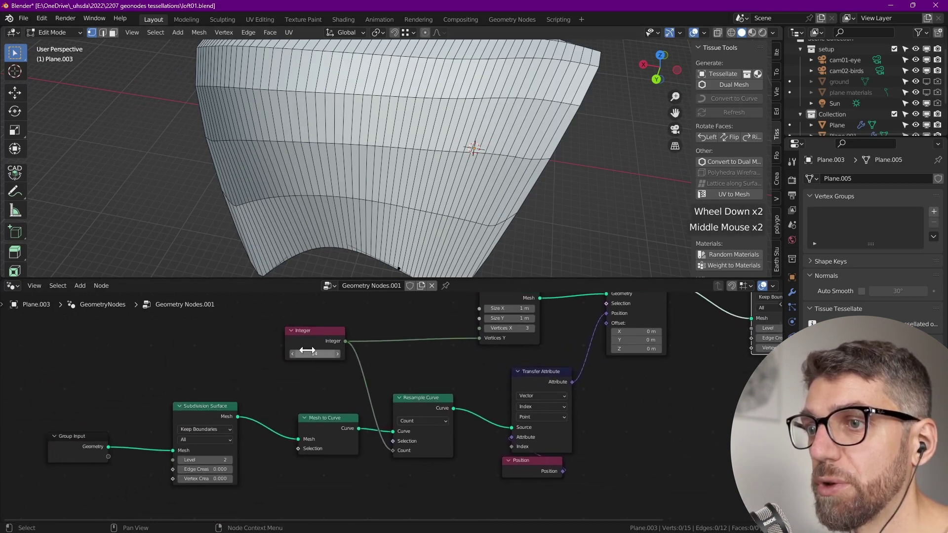
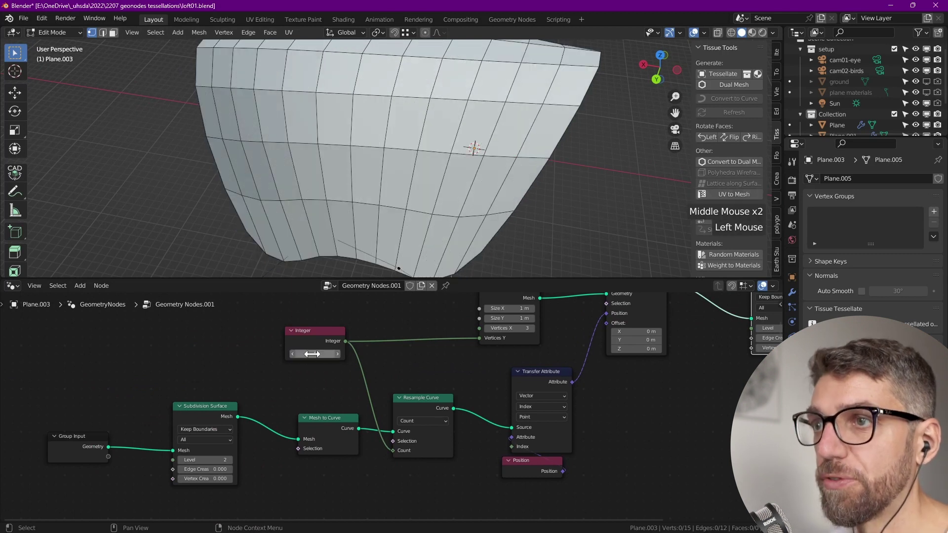
scroll("down", 3)
middle_click(386, 176)
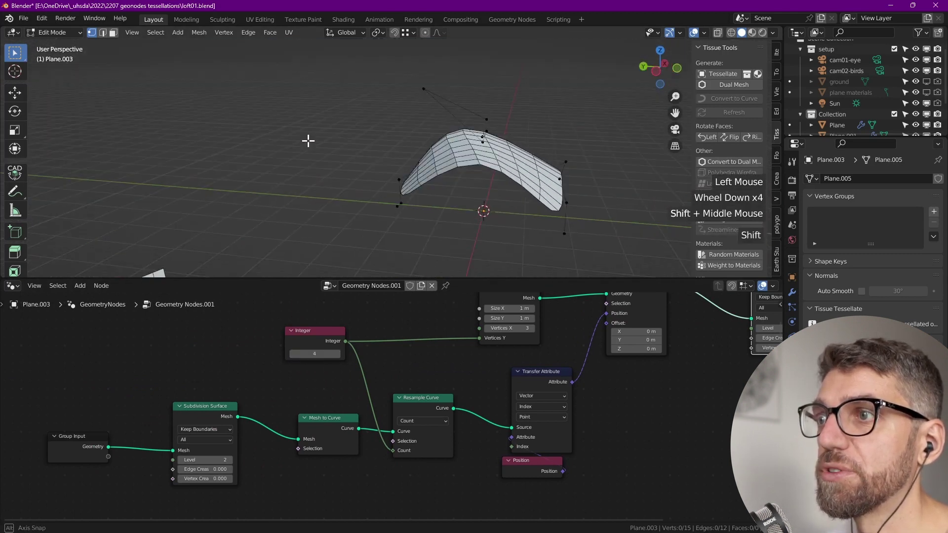
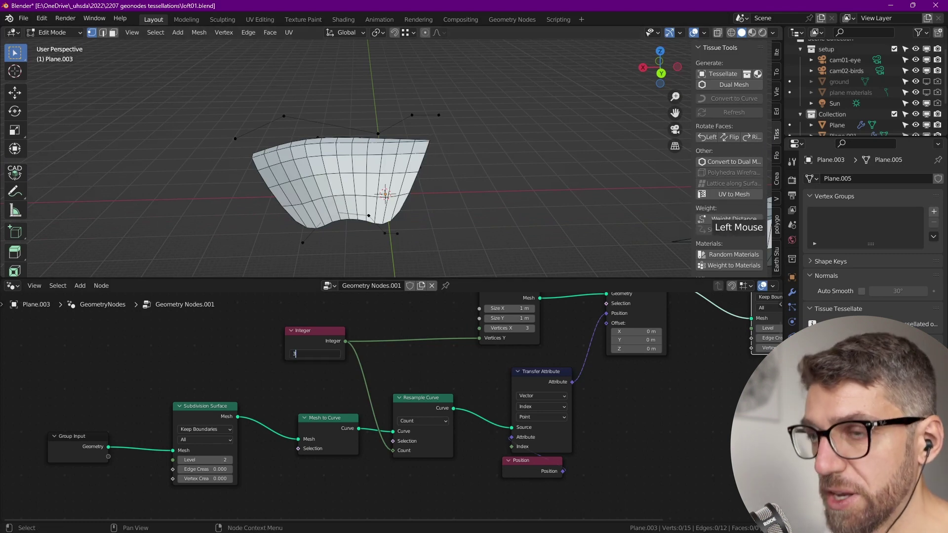
scroll("down", 3)
scroll("up", 3)
scroll("down", 3)
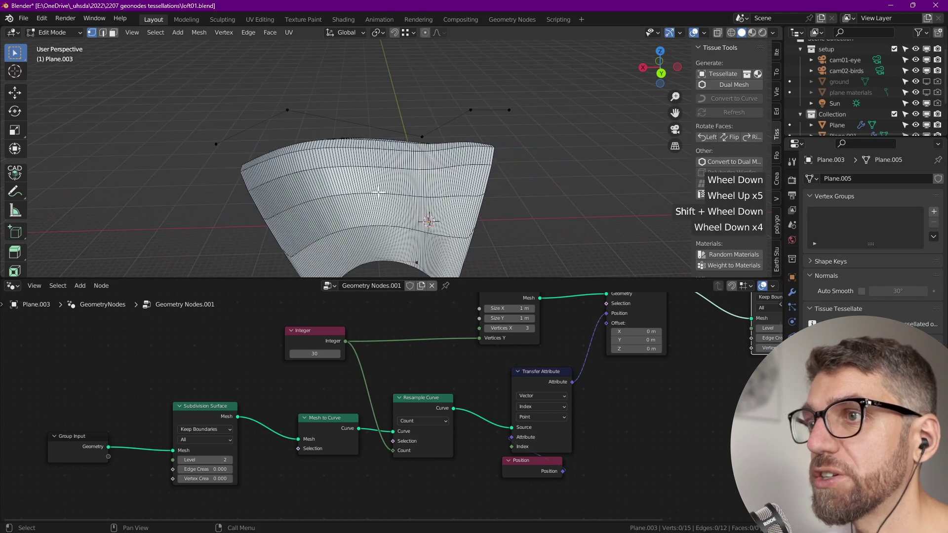
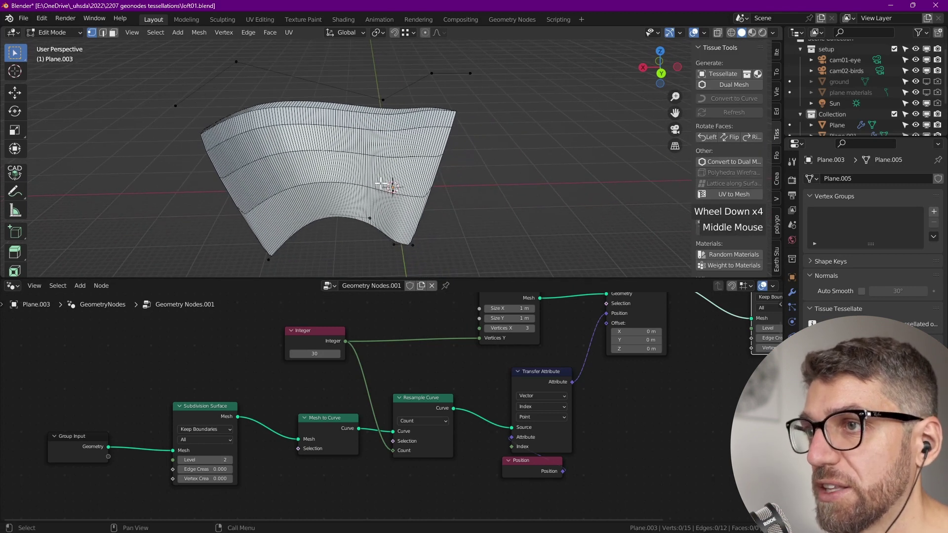
middle_click(342, 209)
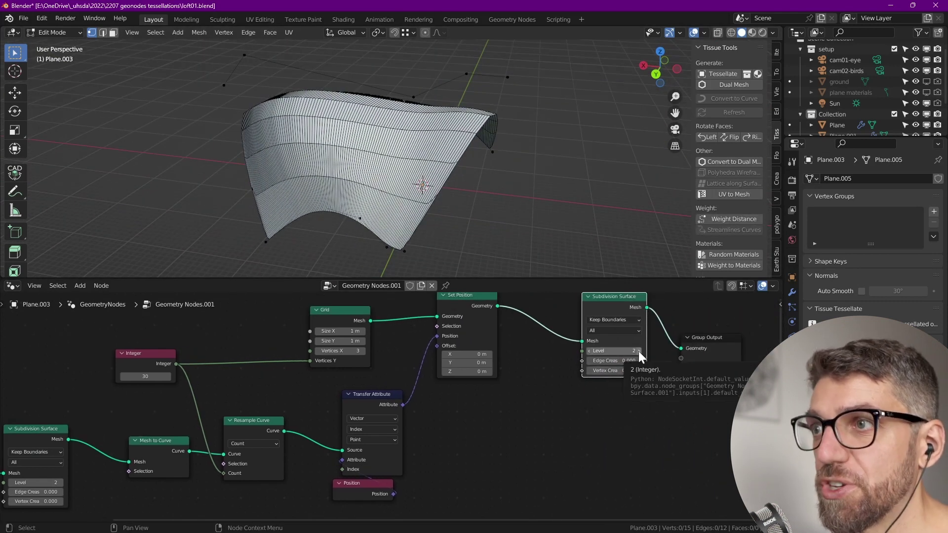
Step: Raise the Subdivision Surface node's Edge Crease from about 0.3 to 0.423 and inspect the creased surface
scroll("up", 3)
middle_click(614, 347)
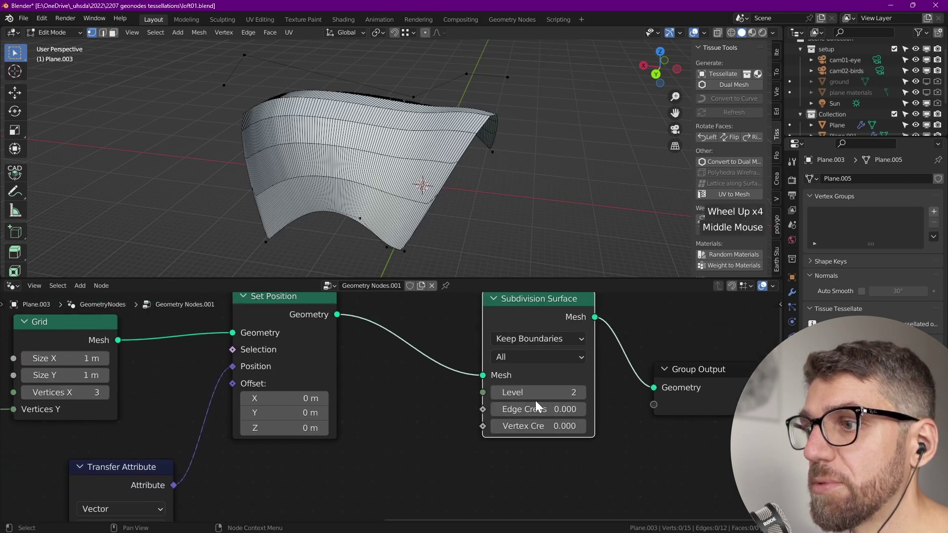
left_click(558, 414)
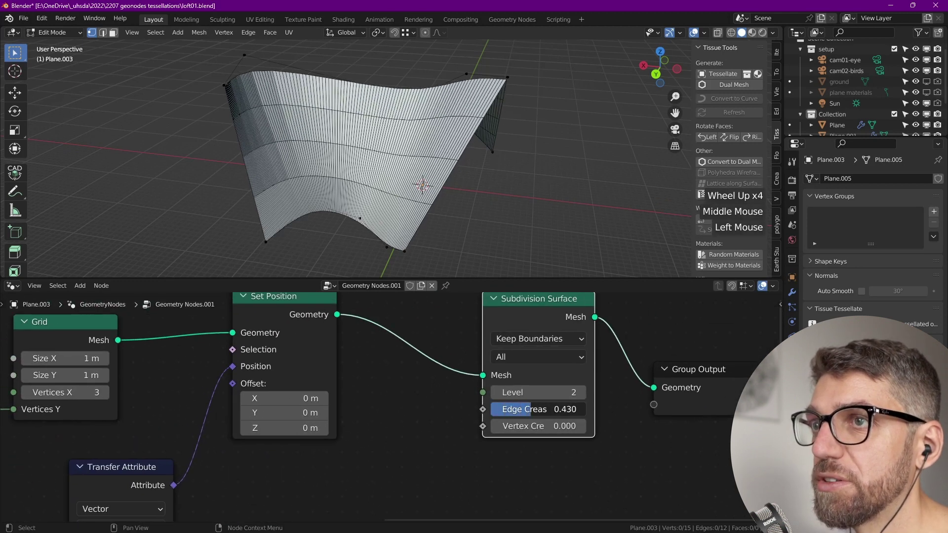
scroll("down", 3)
middle_click(404, 192)
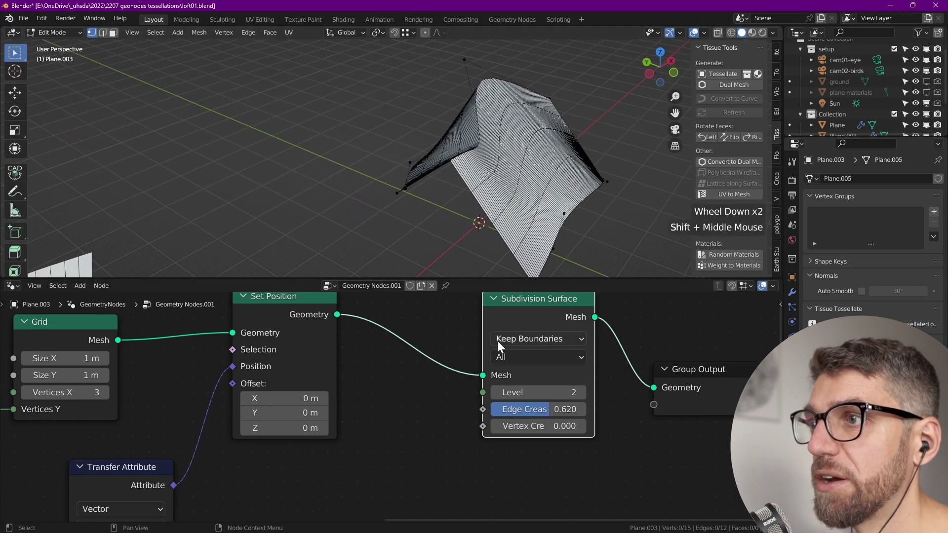
left_click(552, 415)
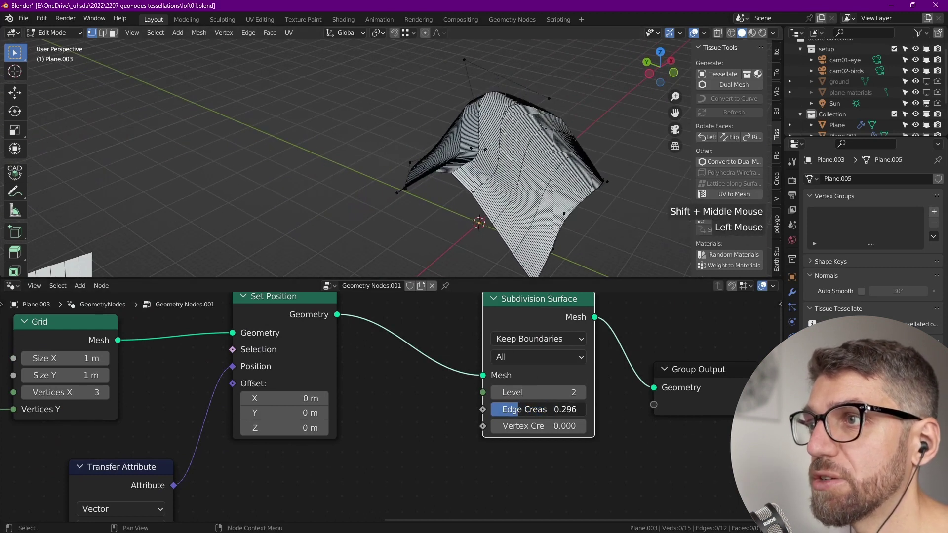
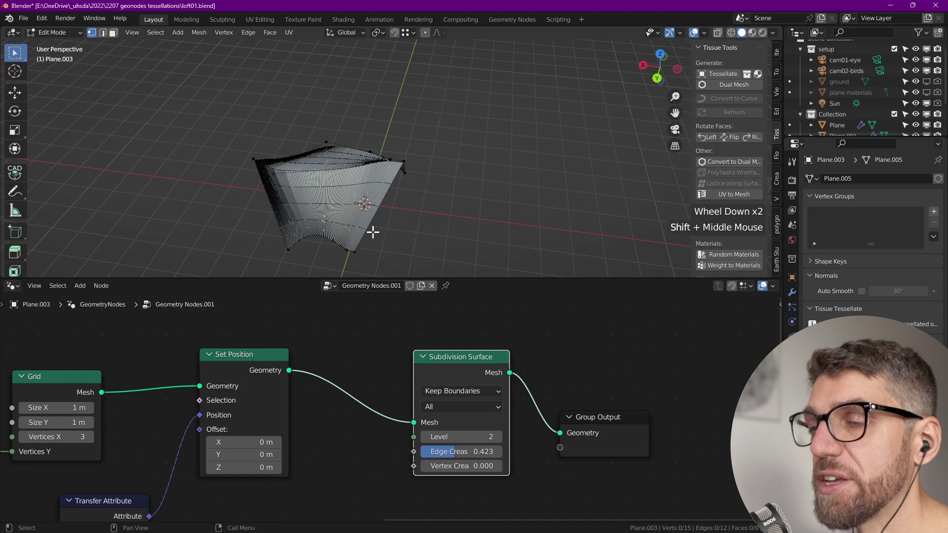
Step: Bring the node's subdivision Level to 0, leaving plain strips on the lofted surface
middle_click(390, 389)
left_click(580, 376)
scroll("down", 3)
scroll("down", 3)
scroll("down", 3)
scroll("down", 3)
middle_click(493, 210)
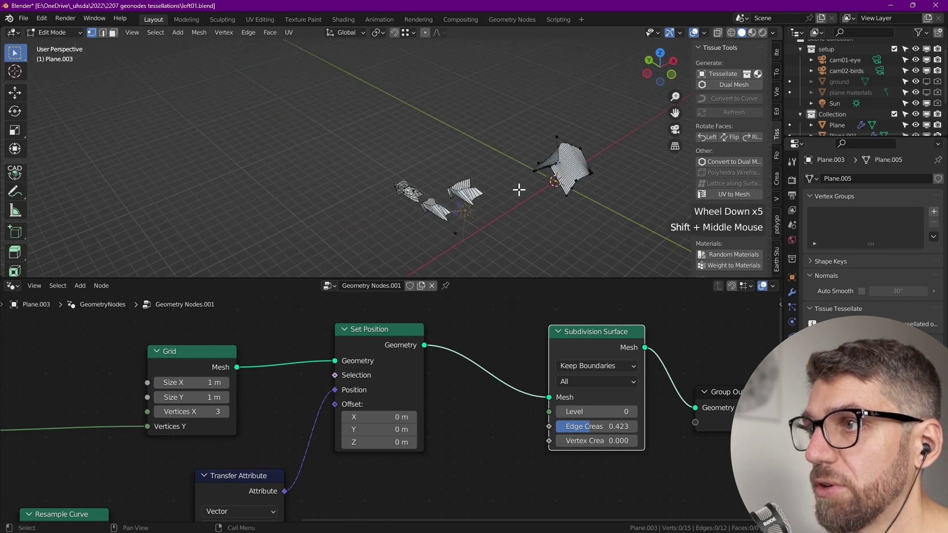
middle_click(500, 187)
Step: In Object Mode, duplicate the small striped component plane with Shift+D
key("Tab")
scroll("up", 3)
left_click(344, 258)
key("`")
scroll("down", 3)
middle_click(401, 231)
scroll("down", 3)
key("shift+d")
Step: Make the lofted surface active again so its node tree returns to view
scroll("up", 3)
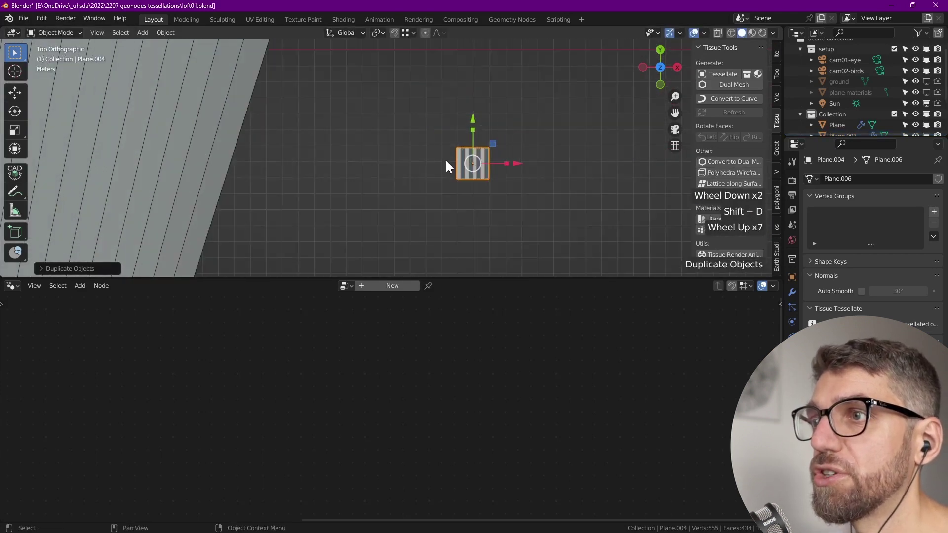
middle_click(463, 194)
scroll("up", 3)
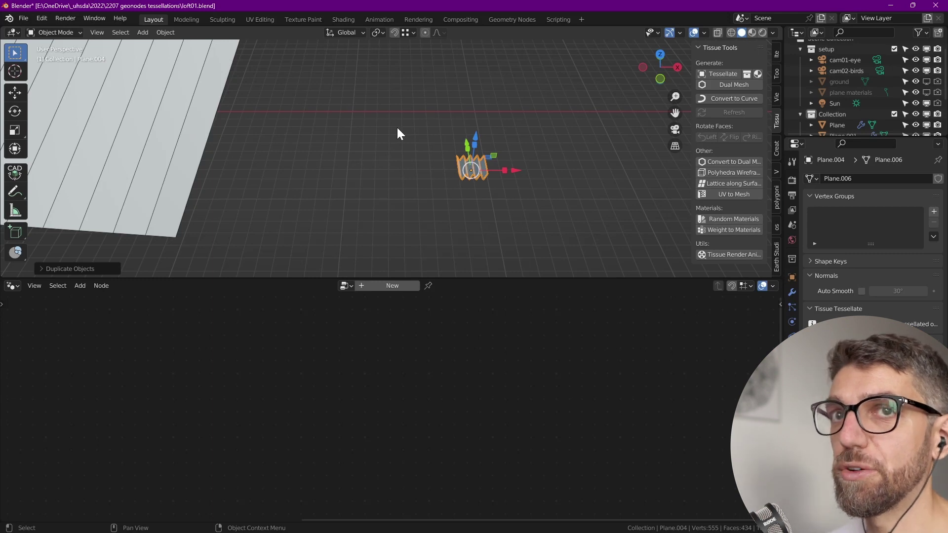
left_click(786, 128)
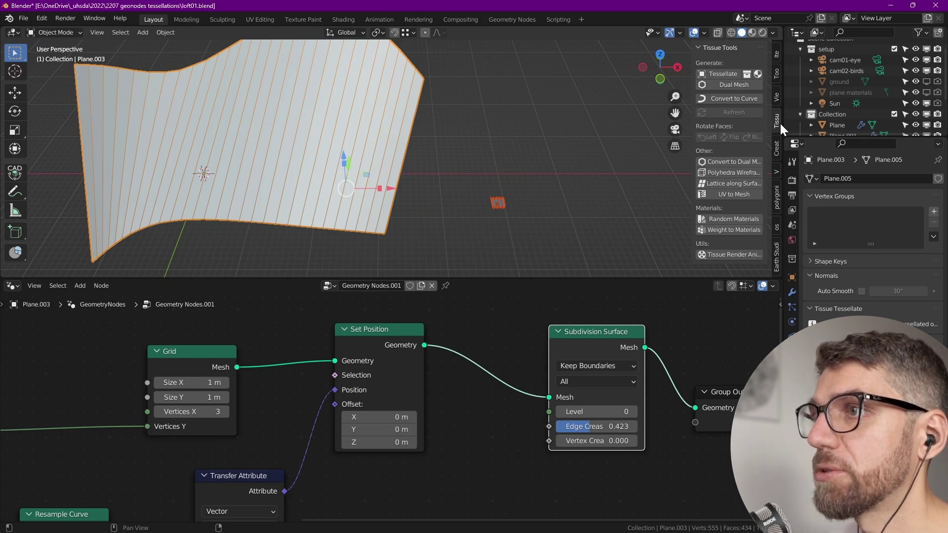
Step: Run Tissue Tessellate on the lofted surface and move the Tessellation object aside
left_click(720, 76)
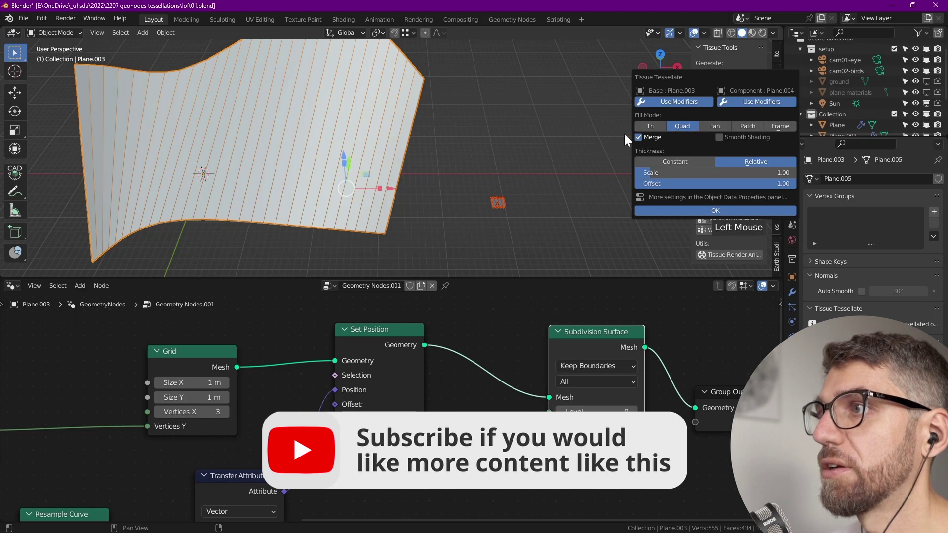
scroll("down", 3)
middle_click(336, 166)
left_click(314, 177)
middle_click(515, 146)
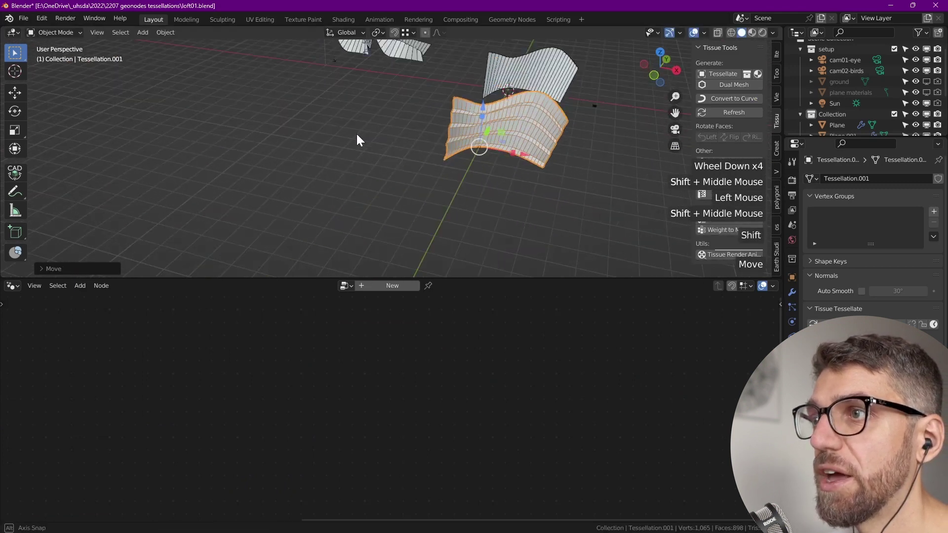
key("alt+a")
Step: Raise the lofted surface's Subdivision Surface node Level to 1
left_click(374, 101)
middle_click(523, 362)
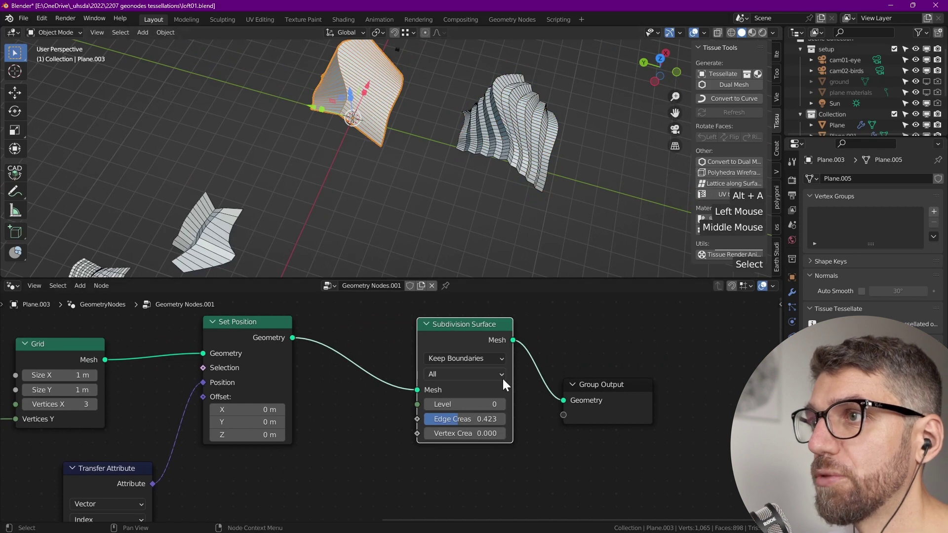
left_click(506, 409)
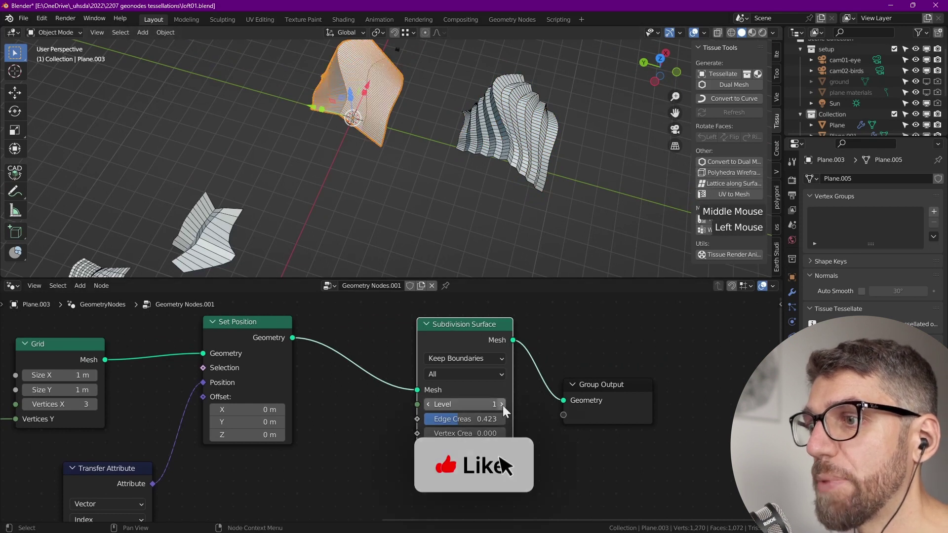
left_click(508, 300)
left_click(529, 147)
Step: Select the striped tessellated object and begin choosing a modifier for it
left_click(739, 117)
key("shift+alt+a")
middle_click(371, 114)
scroll("down", 3)
left_click(489, 193)
left_click(799, 296)
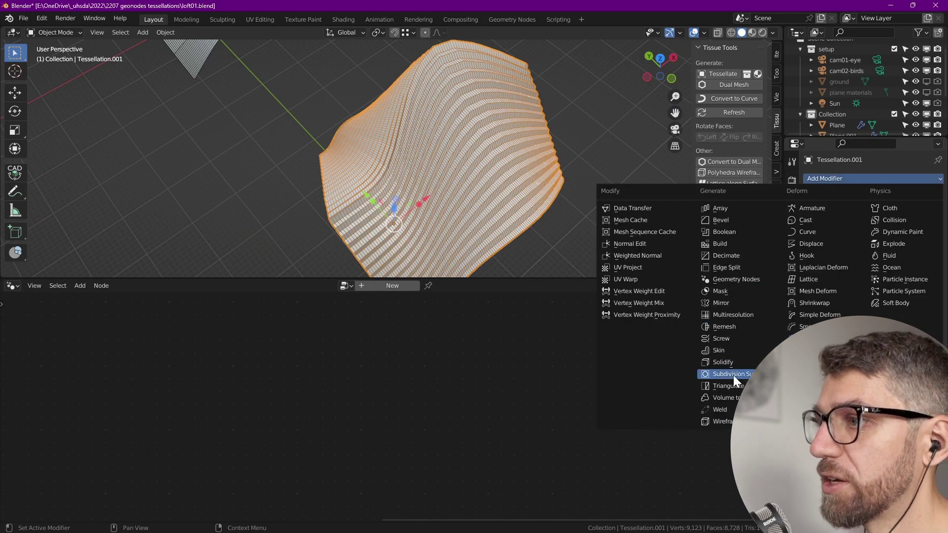
Step: Add a level-2 Subdivision Surface modifier to Tessellation.001
left_click(740, 319)
scroll("up", 3)
left_click(927, 253)
scroll("down", 3)
middle_click(465, 166)
key("alt+a")
scroll("up", 3)
scroll("down", 3)
Step: Reselect the tessellated surface and change its Tissue Tessellate 0 field to 1
left_click(250, 112)
middle_click(421, 397)
scroll("down", 3)
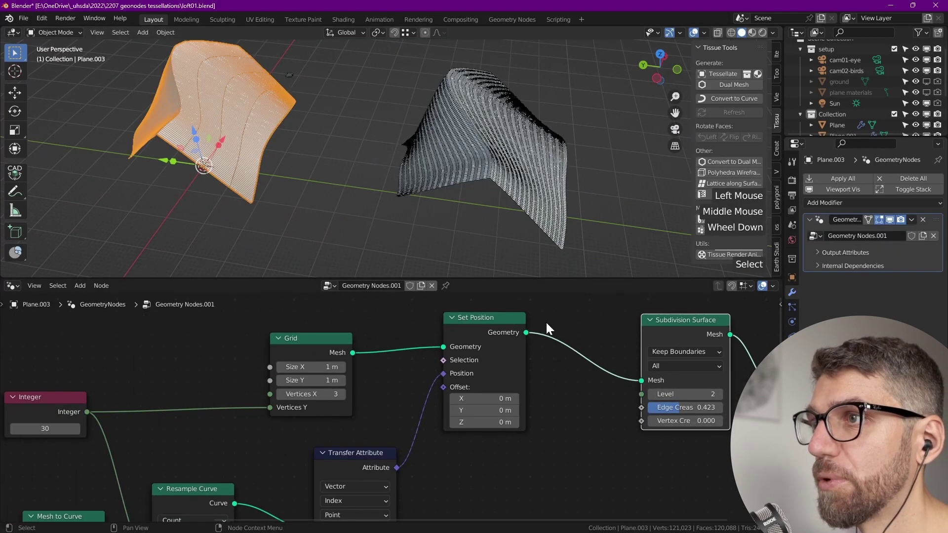
scroll("down", 3)
middle_click(473, 168)
left_click(453, 210)
left_click(454, 233)
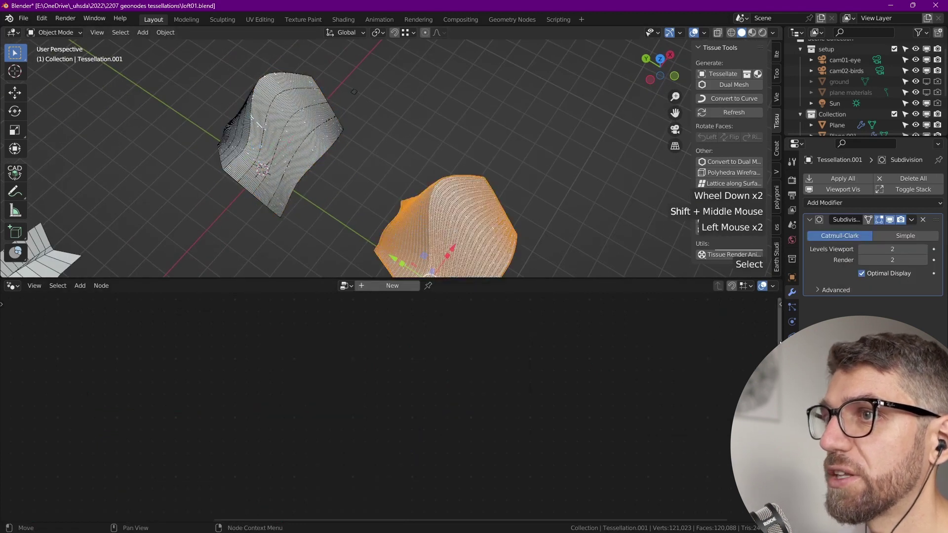
left_click(795, 360)
scroll("down", 3)
scroll("down", 3)
left_click(824, 369)
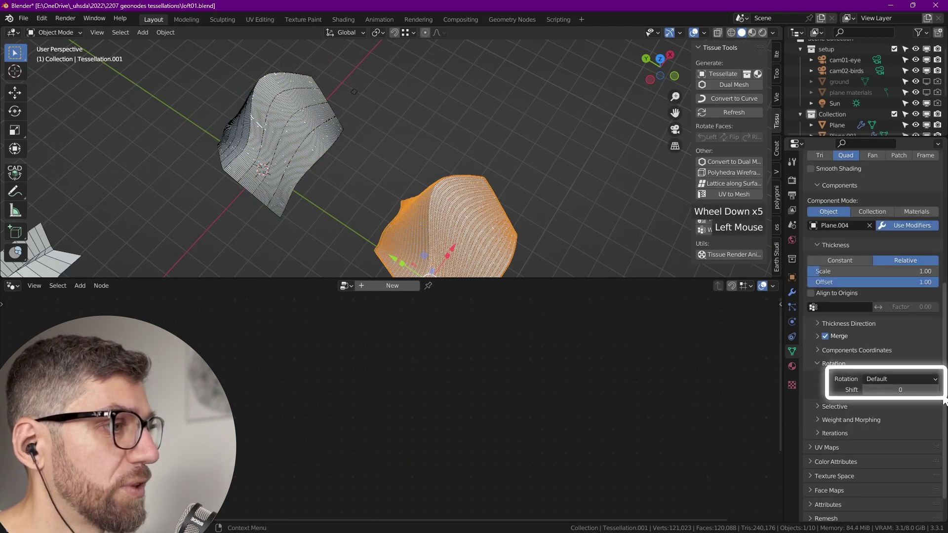
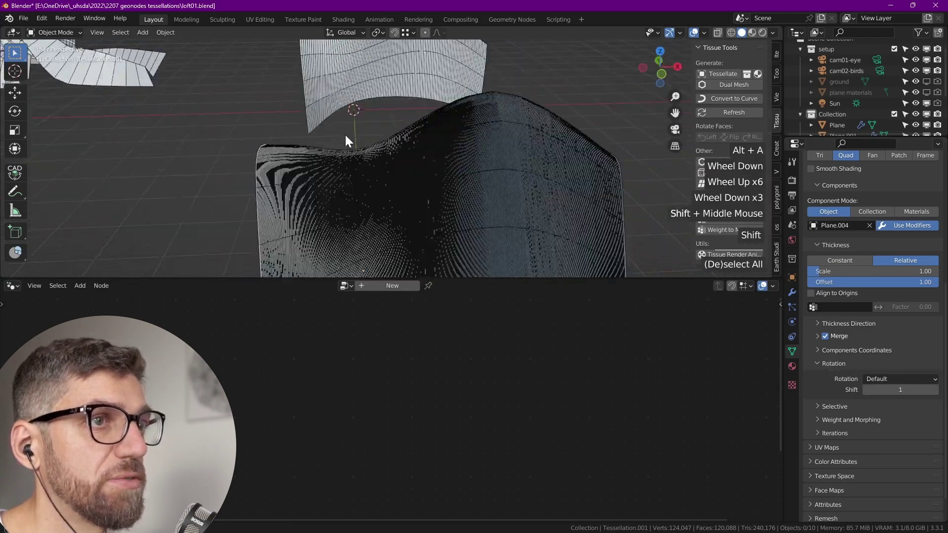
Step: Select Plane.003 and reset its Subdivision Surface node Edge Crease to 0.000
scroll("up", 3)
scroll("down", 3)
scroll("up", 3)
scroll("down", 3)
middle_click(242, 112)
scroll("up", 3)
middle_click(279, 112)
left_click(367, 155)
scroll("down", 3)
middle_click(292, 416)
scroll("up", 3)
scroll("down", 3)
middle_click(596, 373)
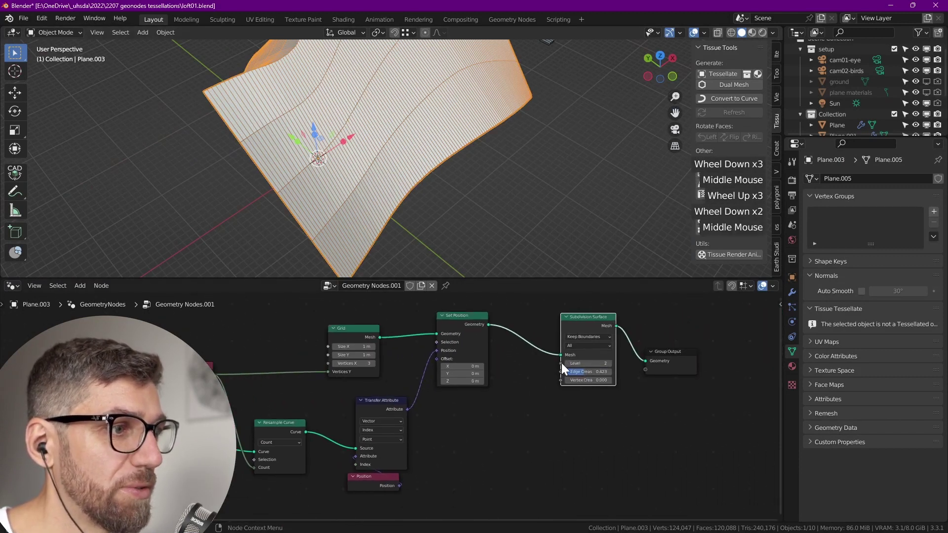
left_click(571, 366)
left_click(571, 366)
Step: Orbit around the now smoothly arched surface, clearing the selection
scroll("down", 3)
scroll("up", 3)
middle_click(418, 204)
key("q")
left_click(435, 121)
scroll("down", 3)
key("alt+a")
middle_click(453, 142)
scroll("down", 3)
middle_click(416, 165)
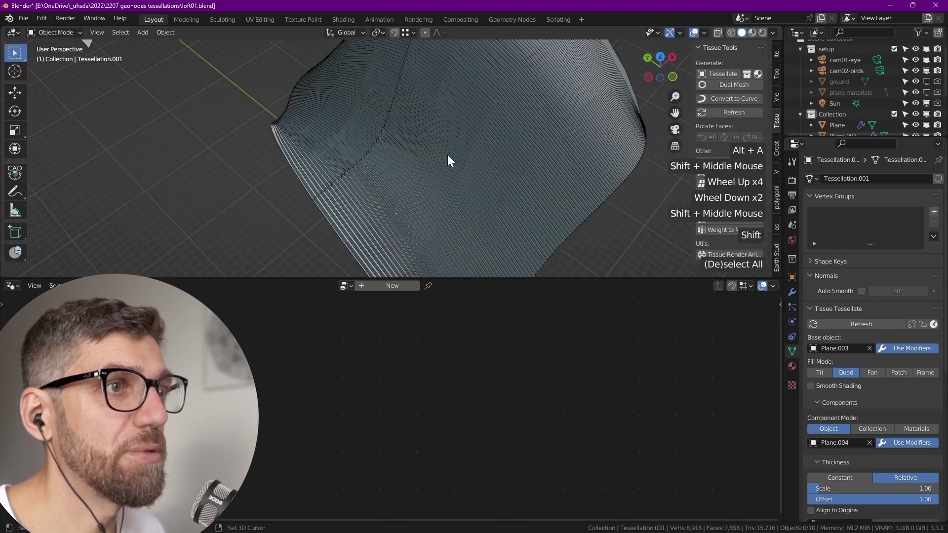
scroll("down", 3)
middle_click(369, 164)
Step: Set the node tree to subdivide the lofted surface at level 2
left_click(375, 144)
left_click(613, 369)
left_click(614, 369)
left_click(482, 195)
middle_click(520, 189)
scroll("down", 3)
scroll("up", 3)
middle_click(376, 191)
scroll("down", 3)
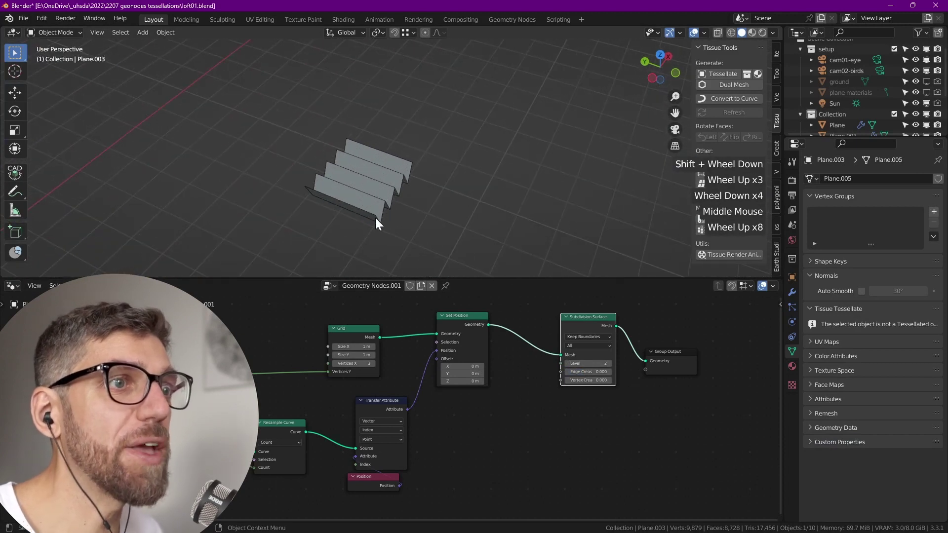
Step: Set the Subdivision Surface node Level to 0 on Plane.003
scroll("down", 3)
scroll("up", 3)
scroll("down", 3)
middle_click(389, 202)
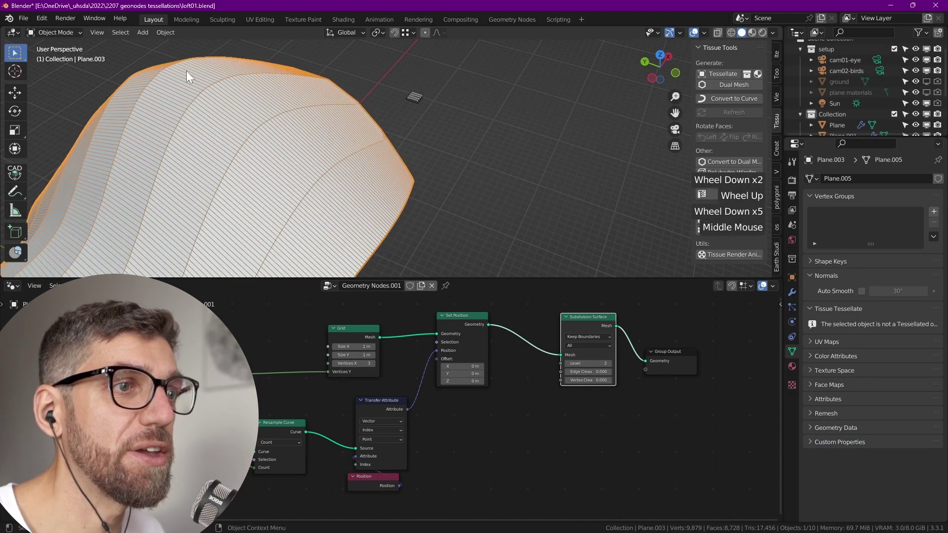
double_click(572, 370)
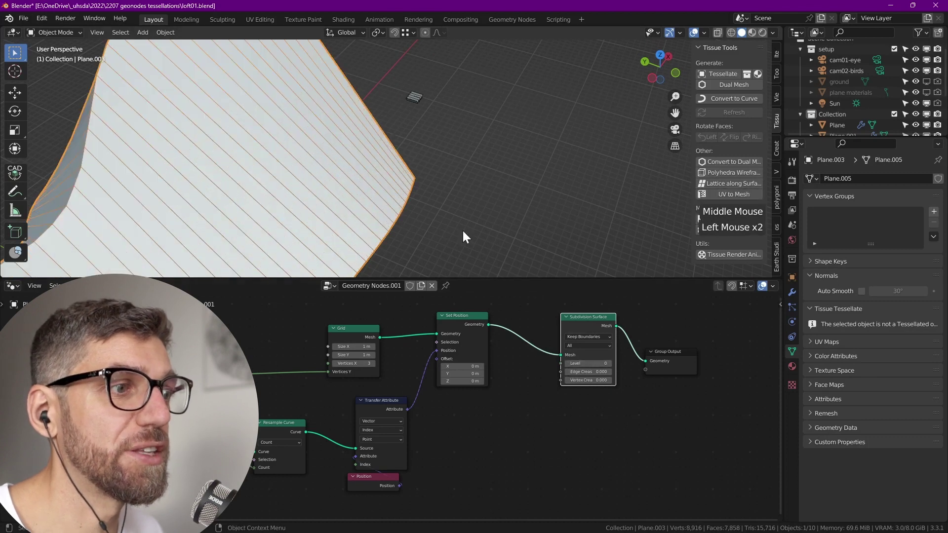
middle_click(303, 134)
scroll("up", 3)
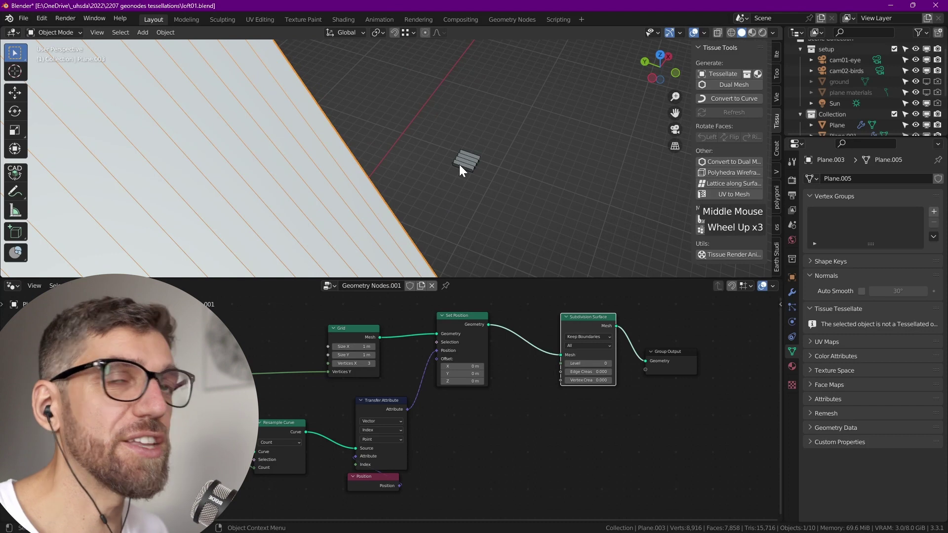
Step: Add a loop cut to the small striped component, densifying the tessellation's stripes
left_click(463, 171)
key("Tab")
key("ctrl+r")
key("Tab")
scroll("down", 3)
left_click(457, 195)
Step: Check the updated Tessellation object beside the original and make the lofted surface active again
key("q")
scroll("up", 3)
key("alt+a")
scroll("down", 3)
middle_click(443, 201)
scroll("up", 3)
scroll("down", 3)
middle_click(279, 122)
left_click(262, 159)
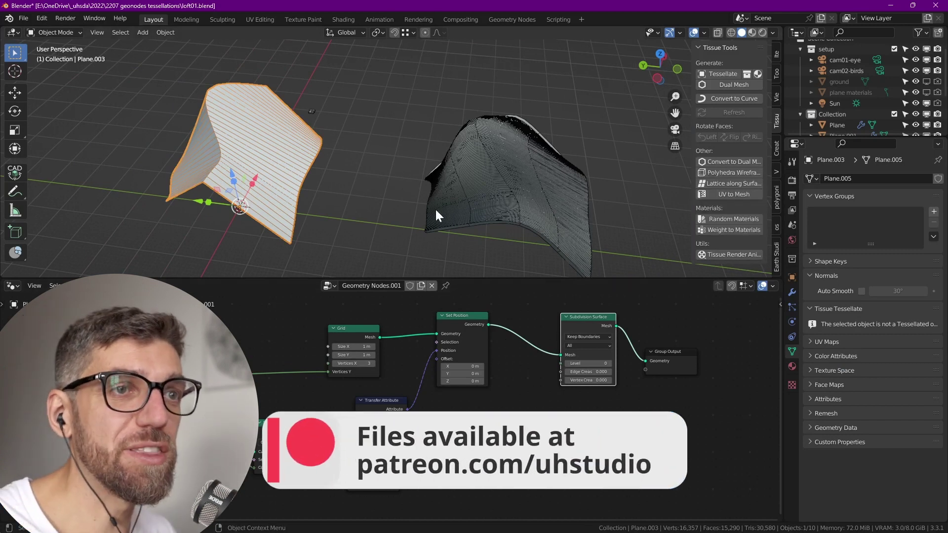
Step: Enter Edit Mode on Plane.003 and select a row of its control vertices
scroll("up", 3)
scroll("down", 3)
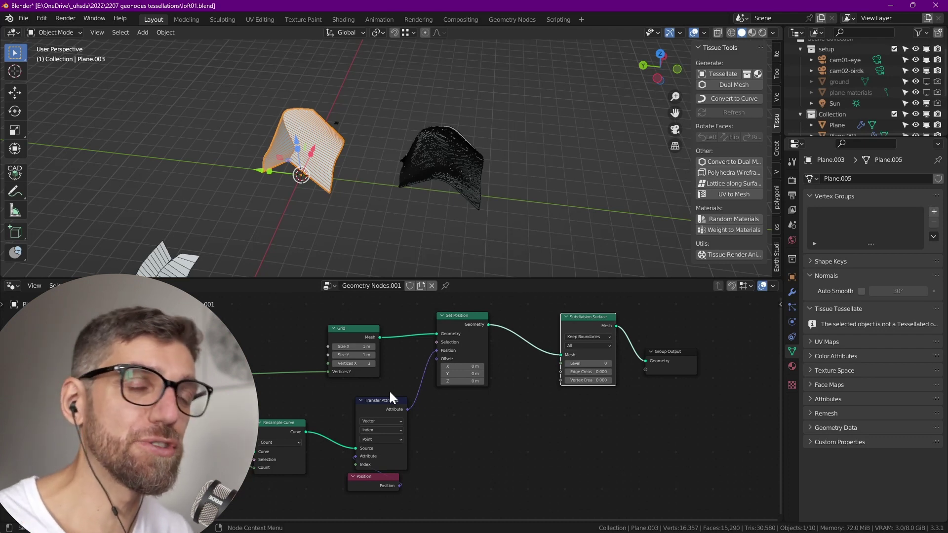
left_click(477, 280)
middle_click(392, 255)
scroll("down", 3)
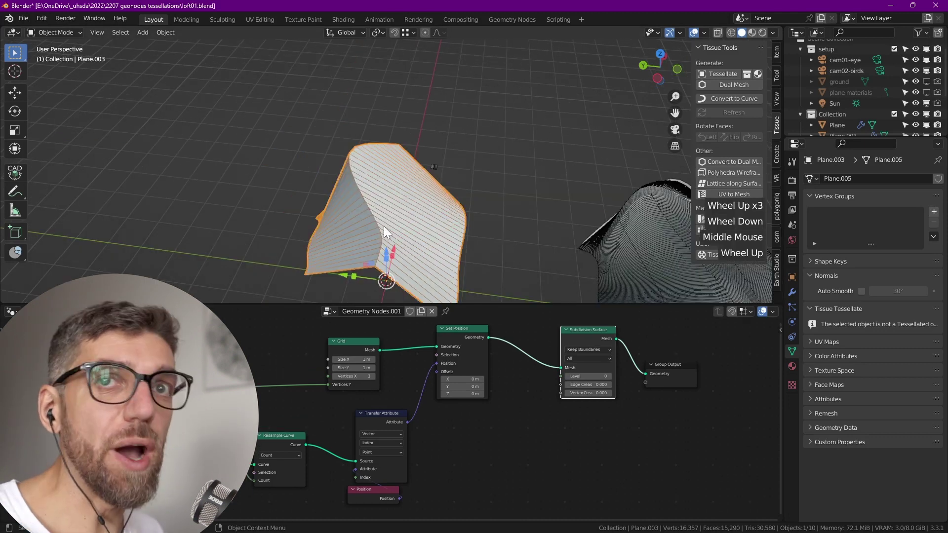
key("Tab")
key("alt+a")
left_click(475, 216)
scroll("down", 3)
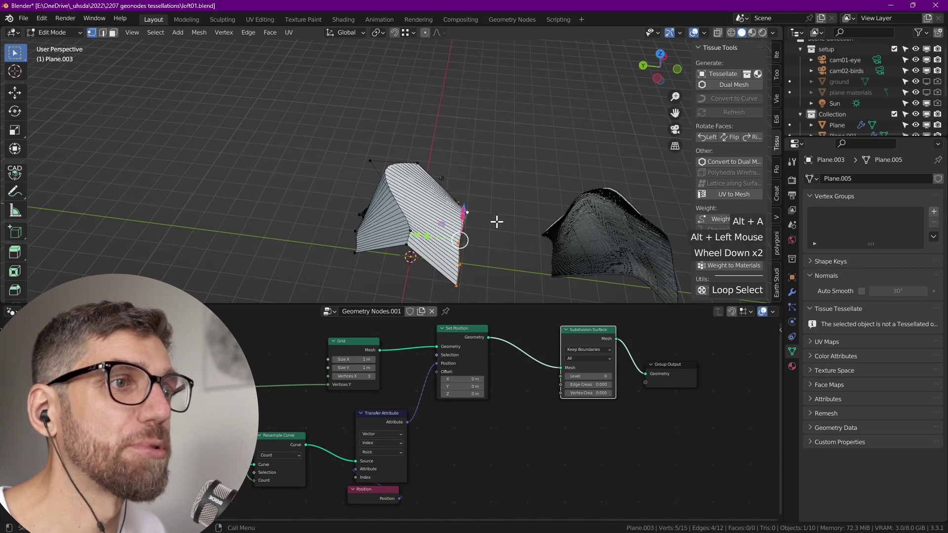